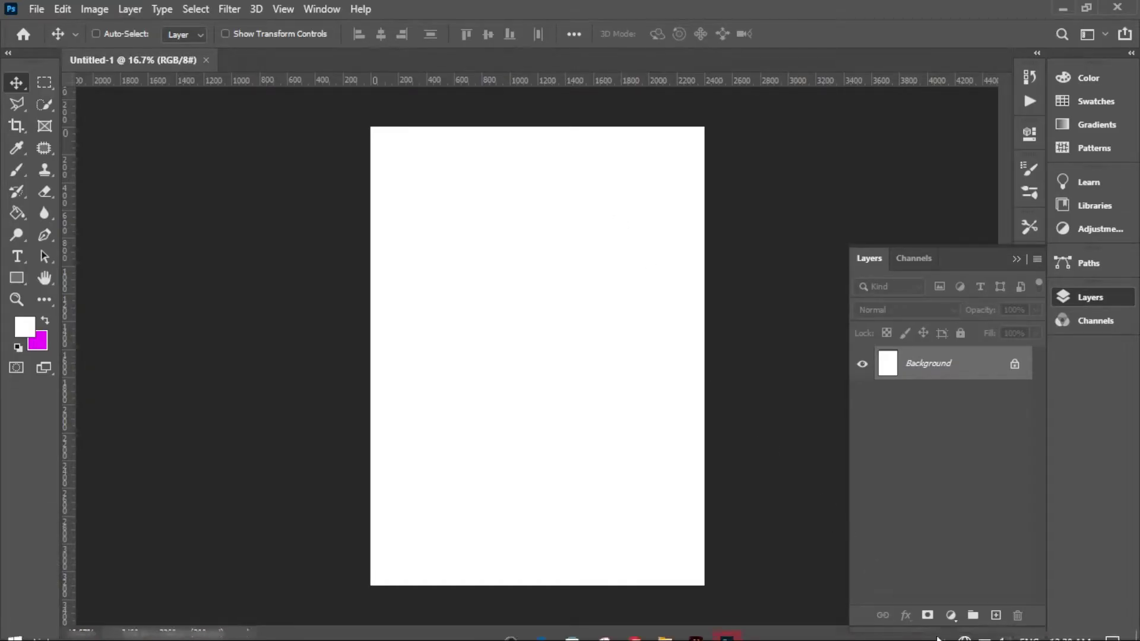
# - Fill the page with a black Solid Color layer and add an empty layer above it
pyautogui.moveTo(955, 618); pyautogui.dragTo(1095, 174)
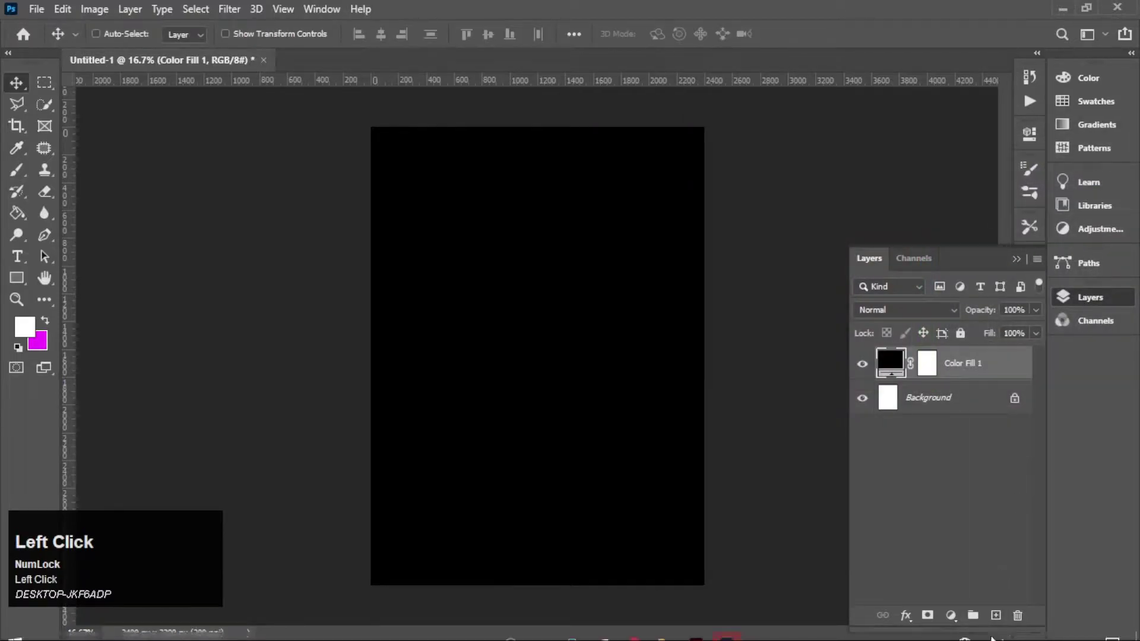
pyautogui.click(1001, 614)
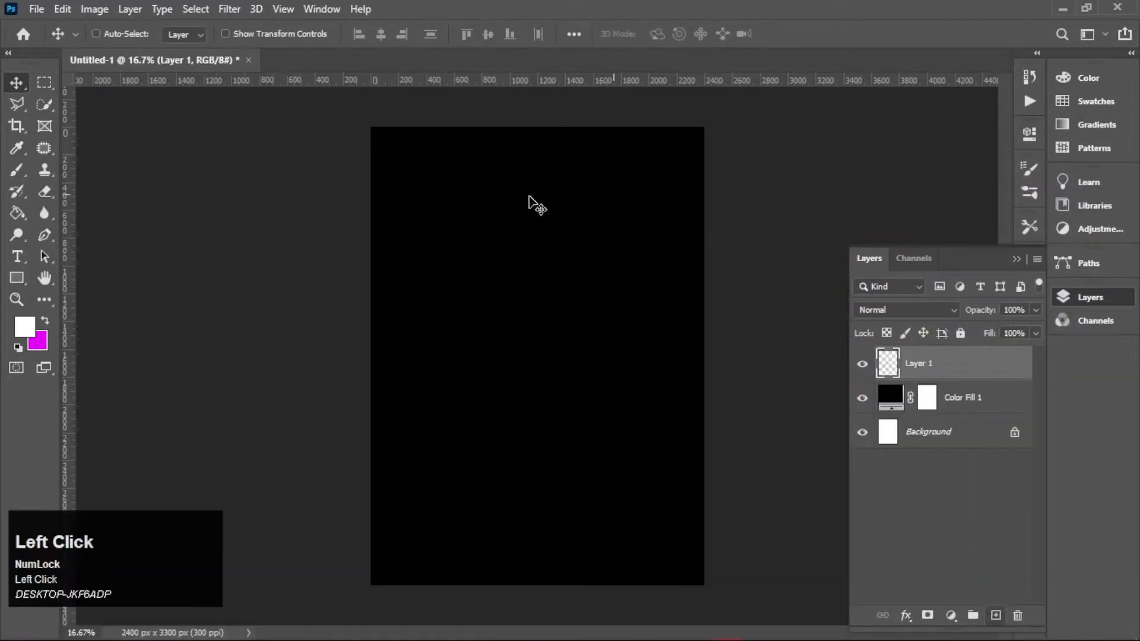
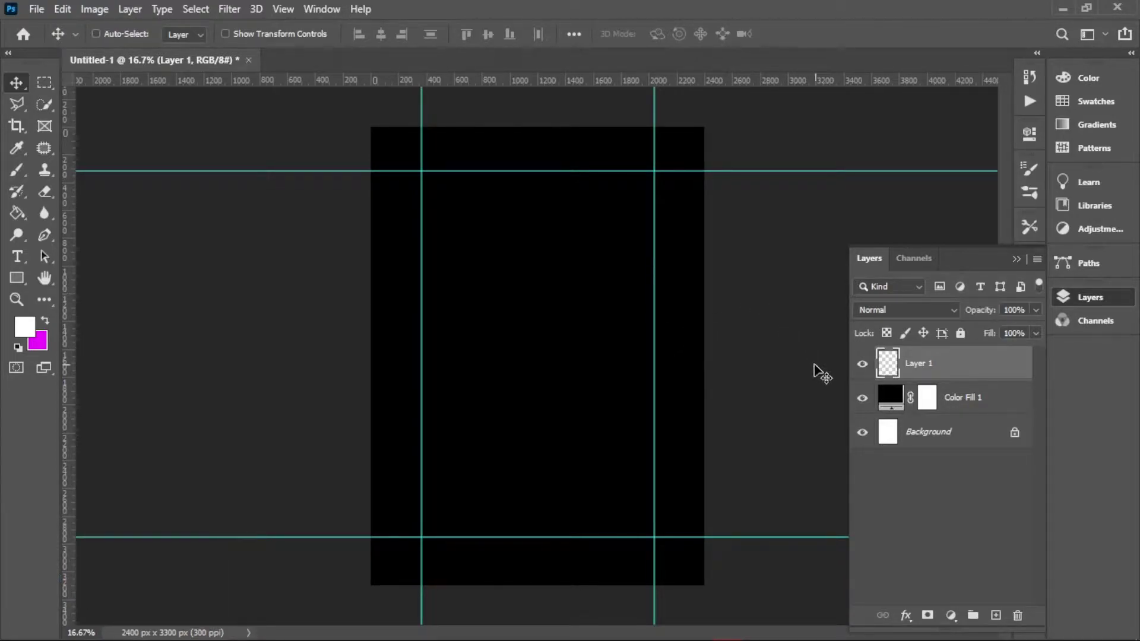
# - Write 'Winner' near the top-left guides in yellow #fec027 and start a paragraph box beside it
pyautogui.click(18, 264)
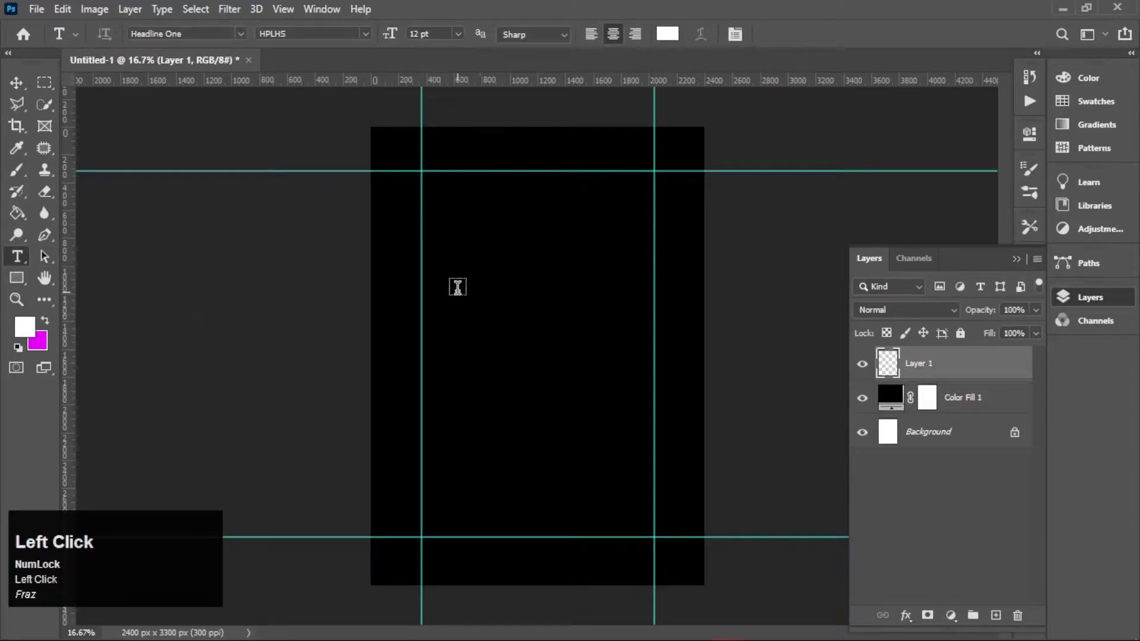
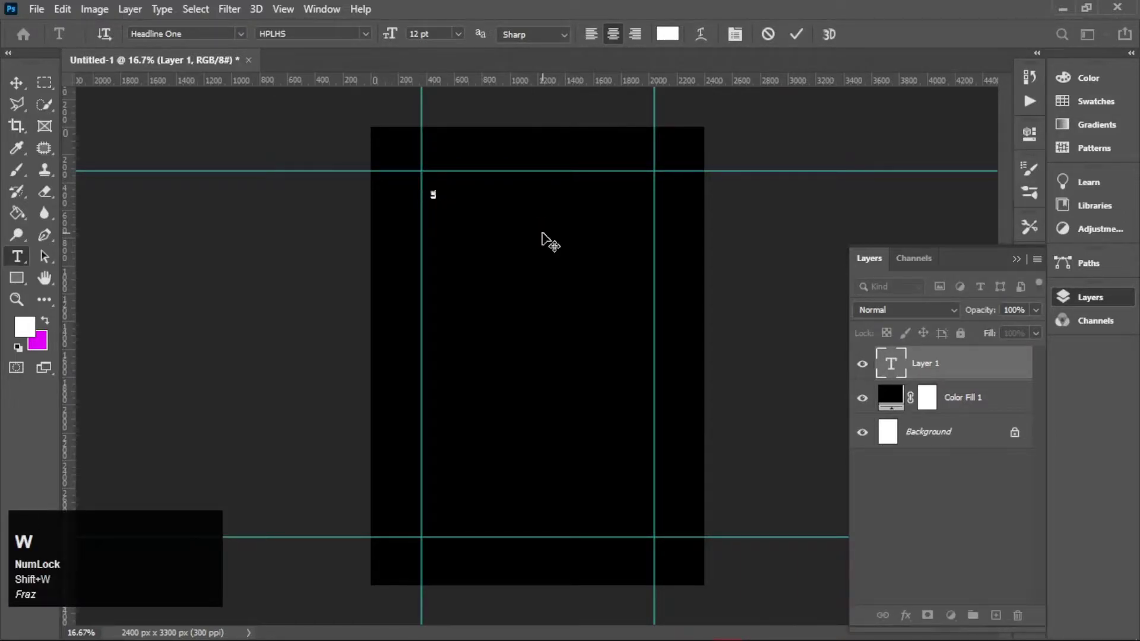
pyautogui.write('inner')
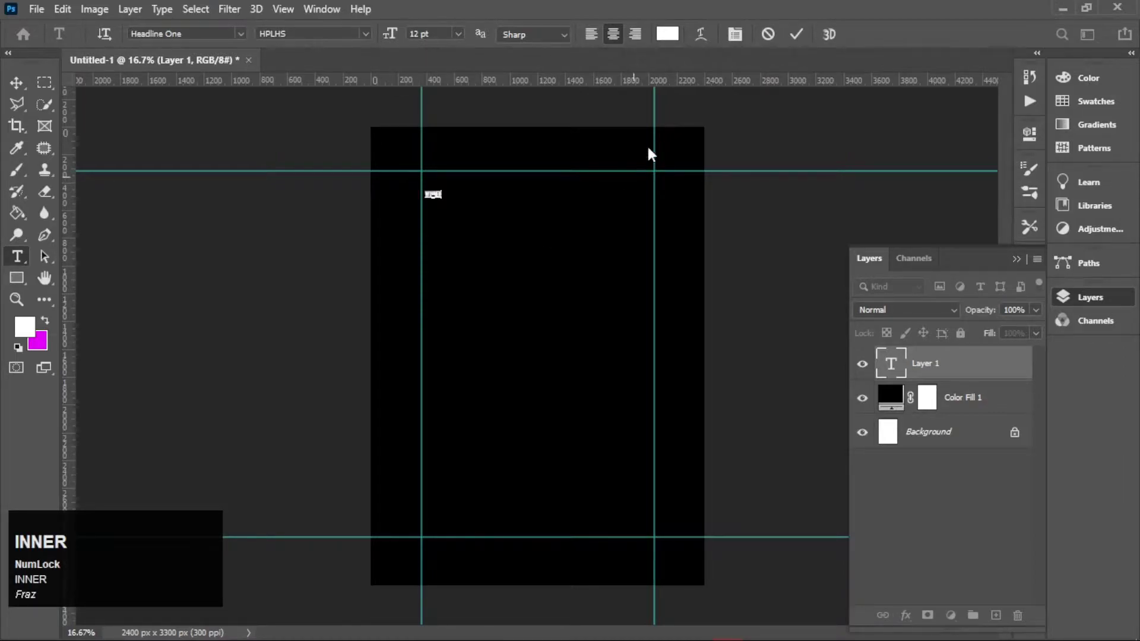
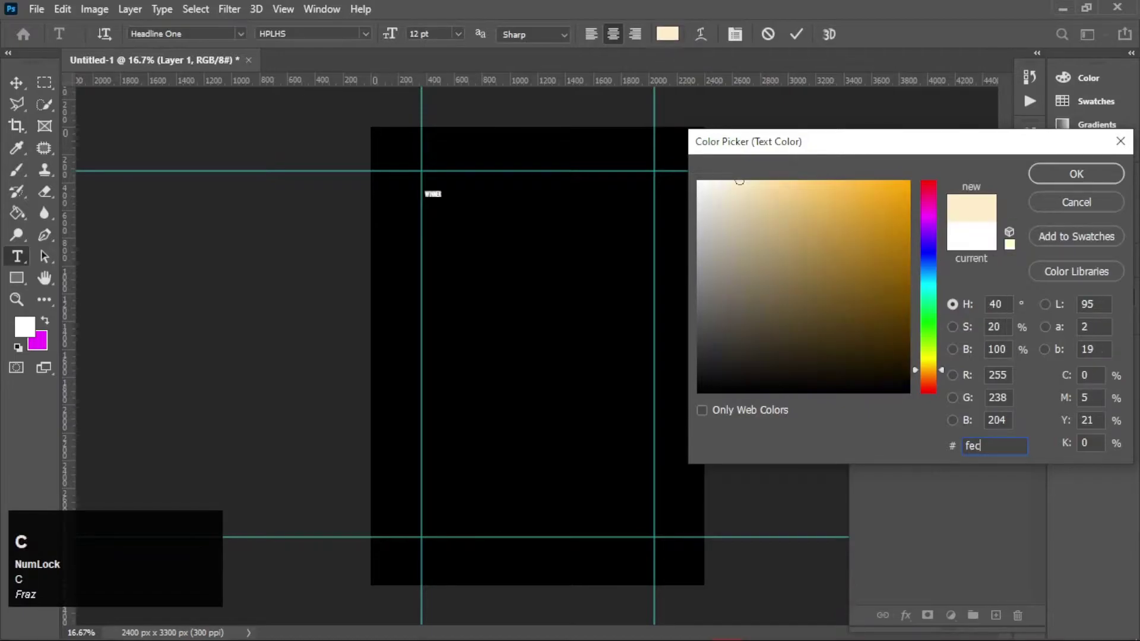
pyautogui.write('027')
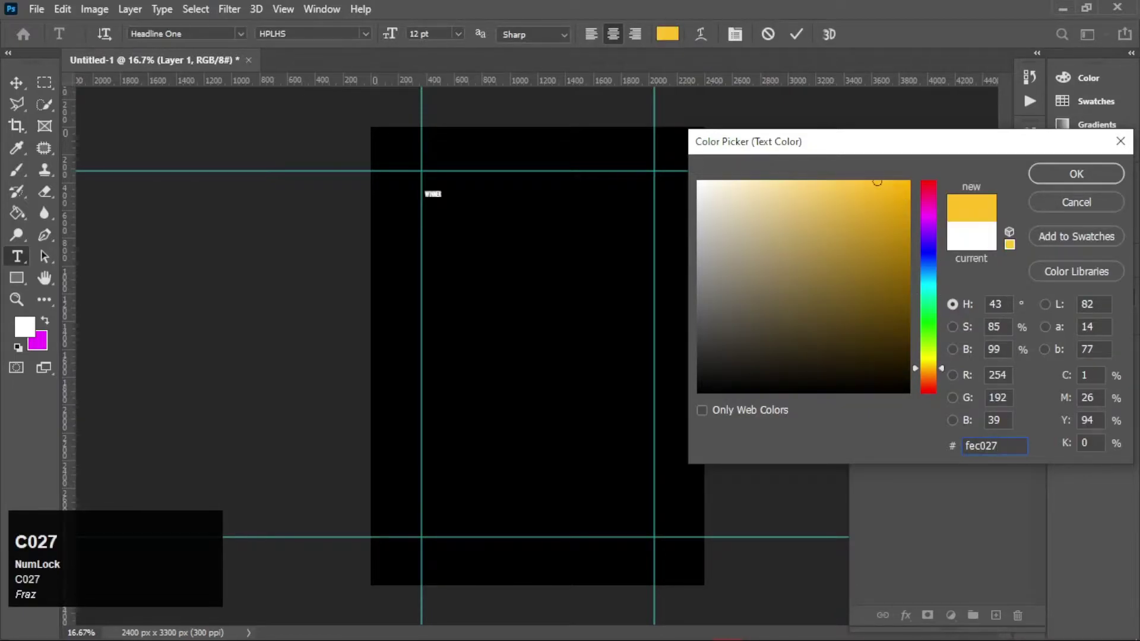
pyautogui.click(1072, 172)
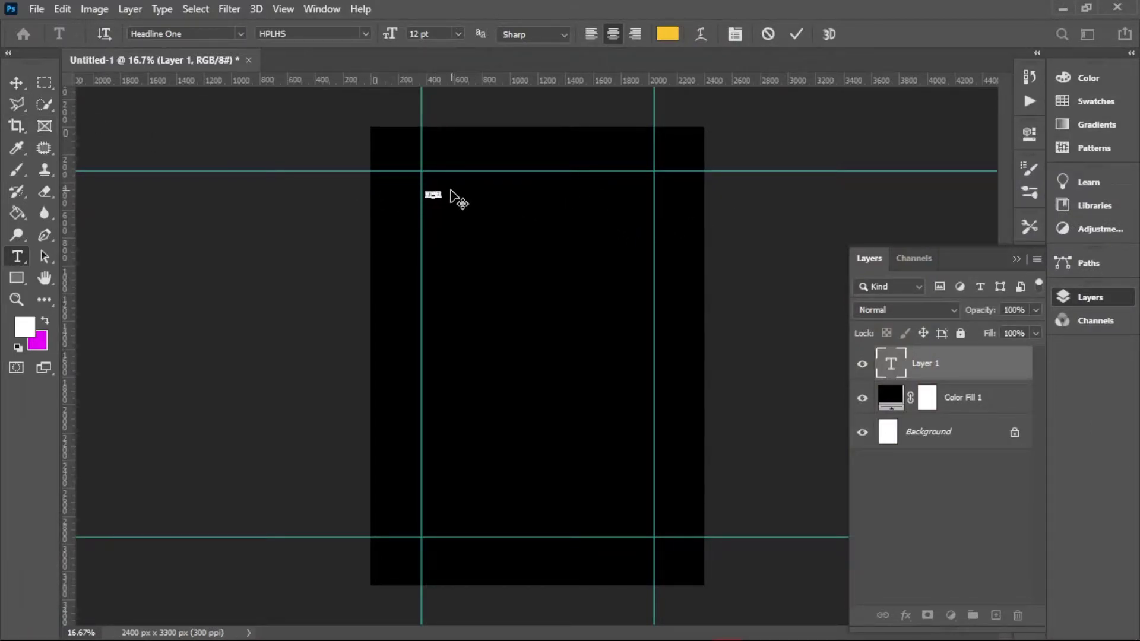
pyautogui.moveTo(457, 197); pyautogui.dragTo(470, 198)
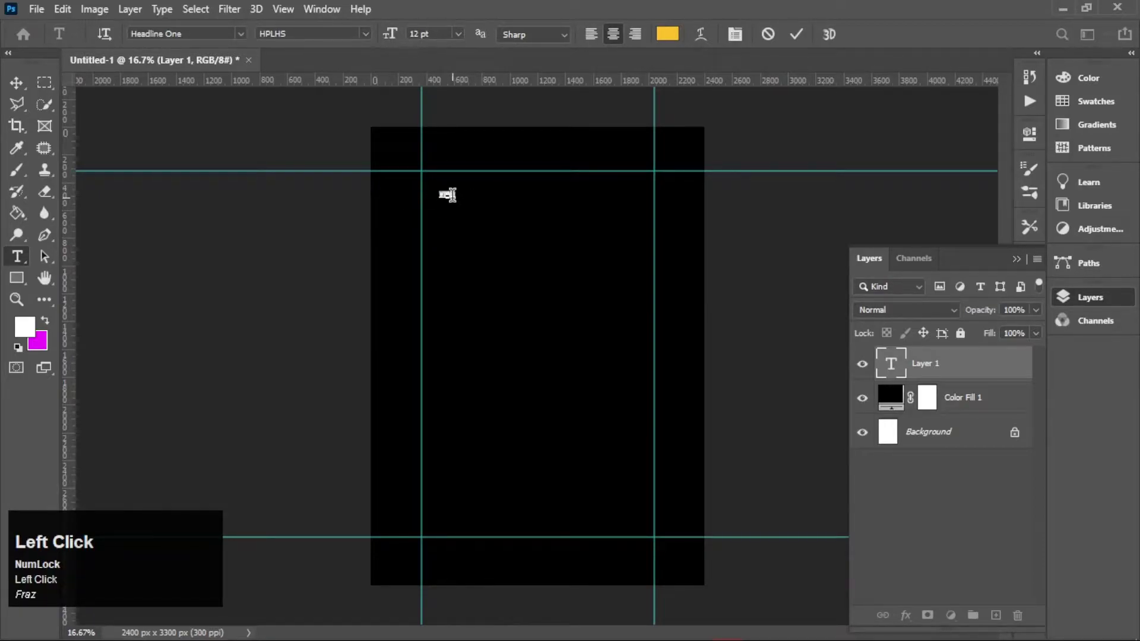
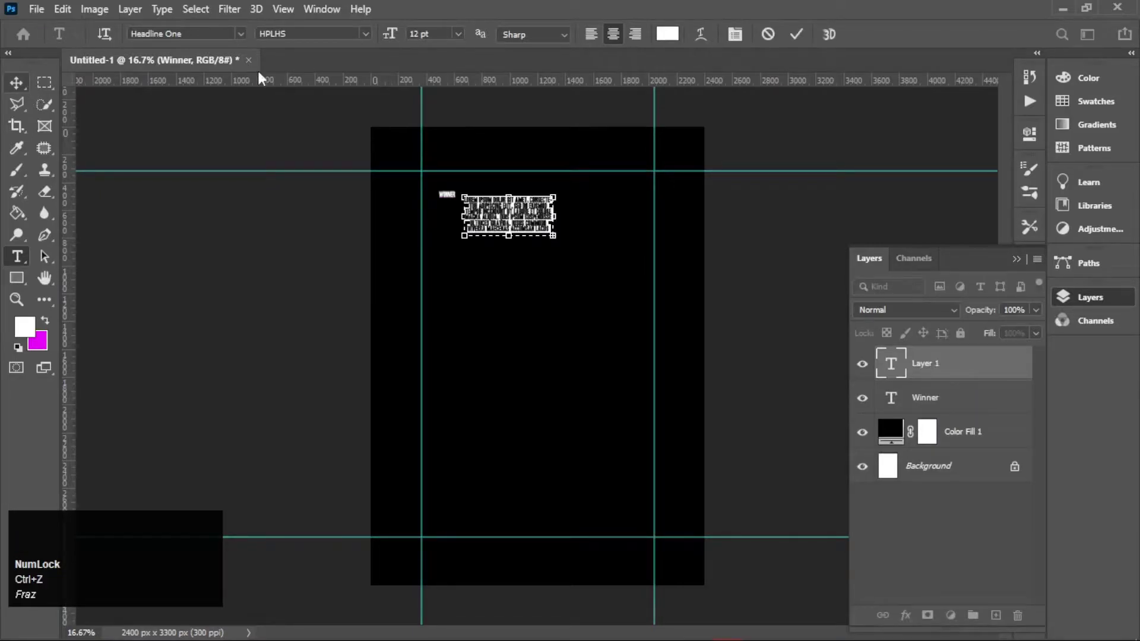
# - Commit the placeholder paragraph text before removing it and enlarging WINNER
pyautogui.click(18, 92)
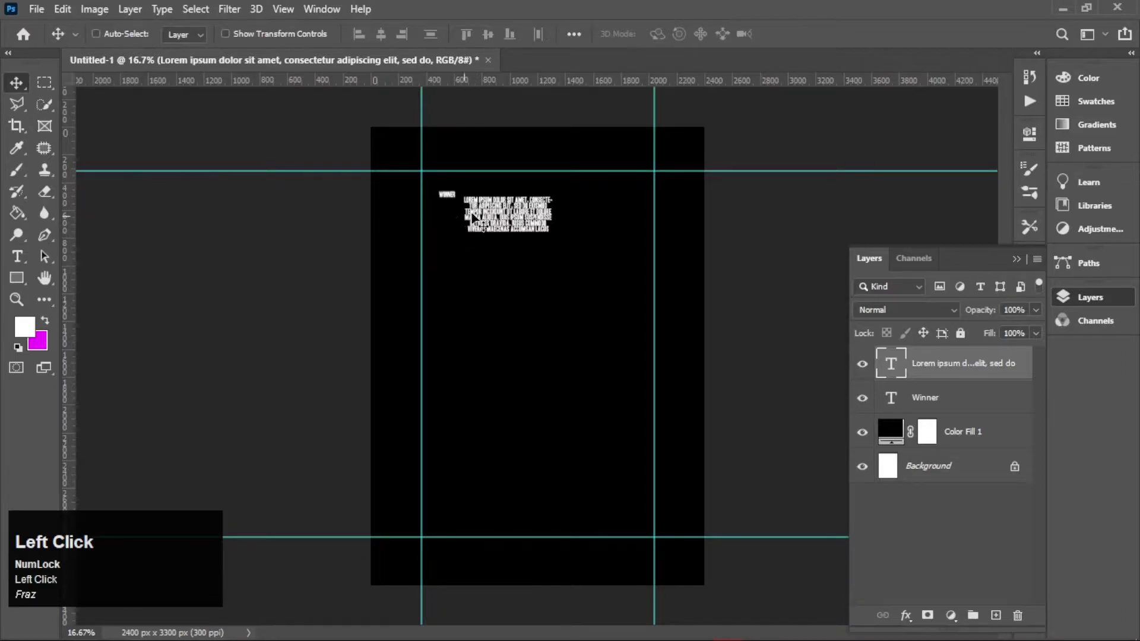
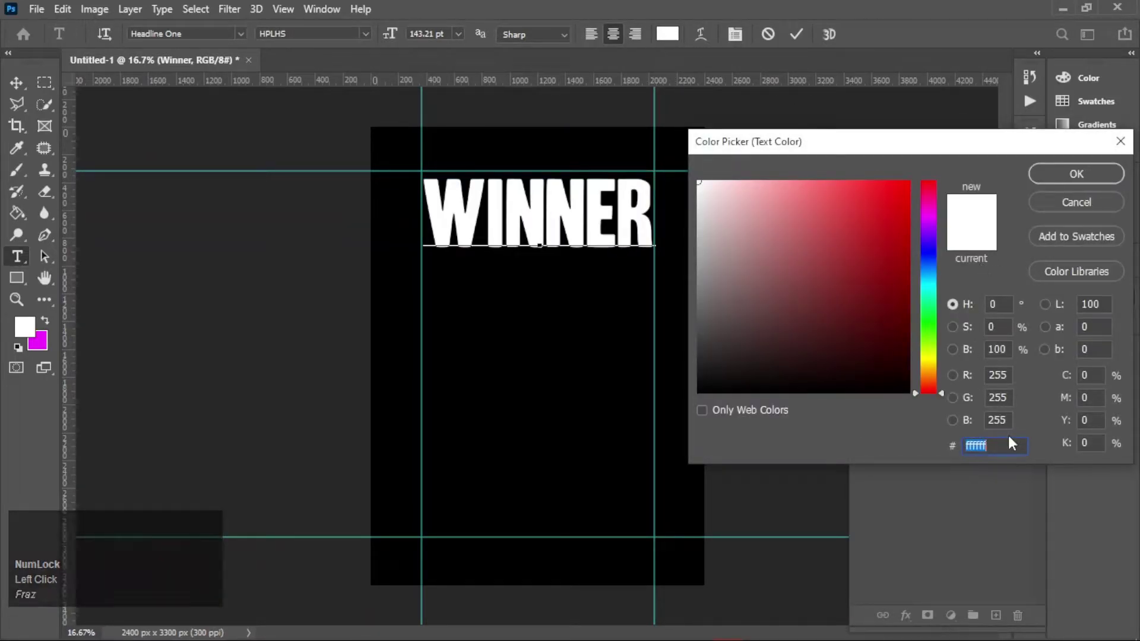
# - Colour the large WINNER text #fec027 and commit the edit
pyautogui.write('fec0')
pyautogui.write('7')
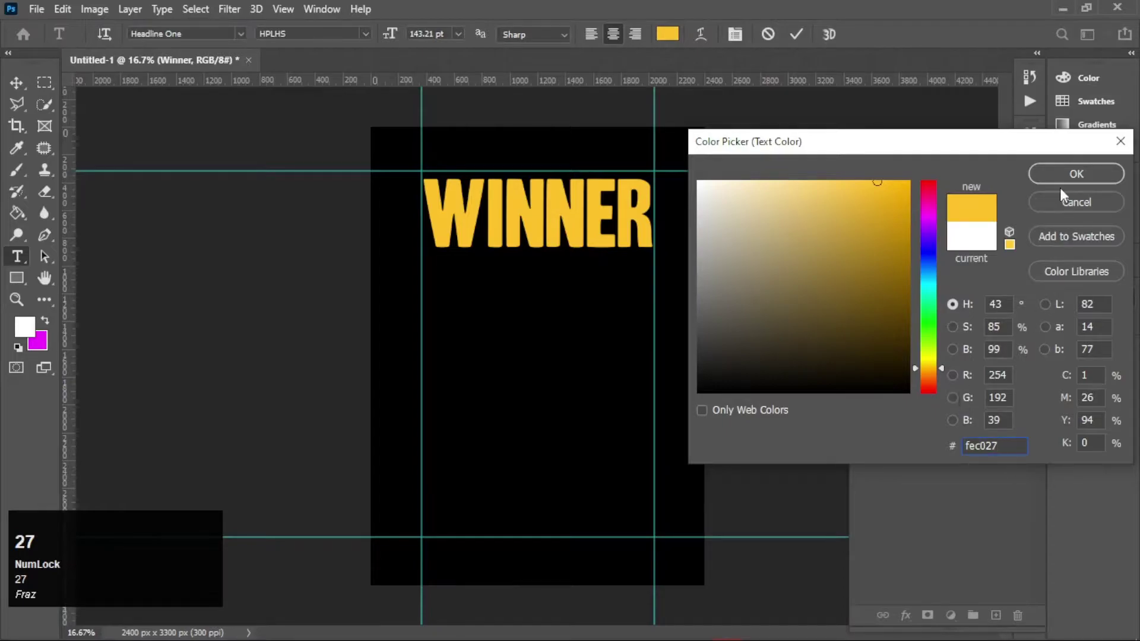
pyautogui.click(1073, 177)
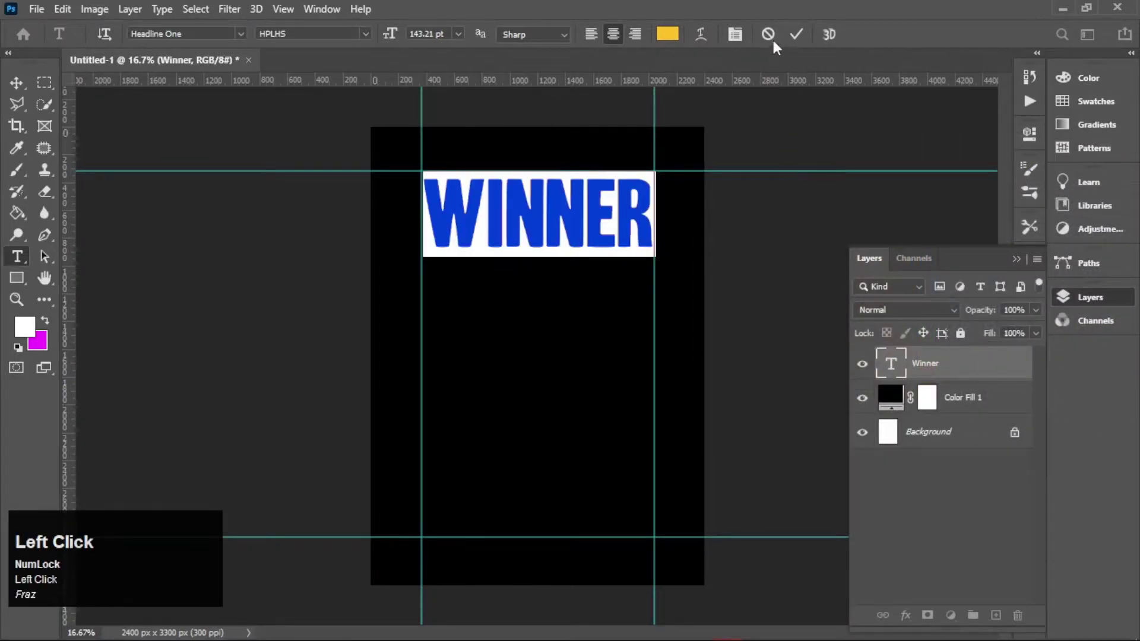
pyautogui.click(802, 44)
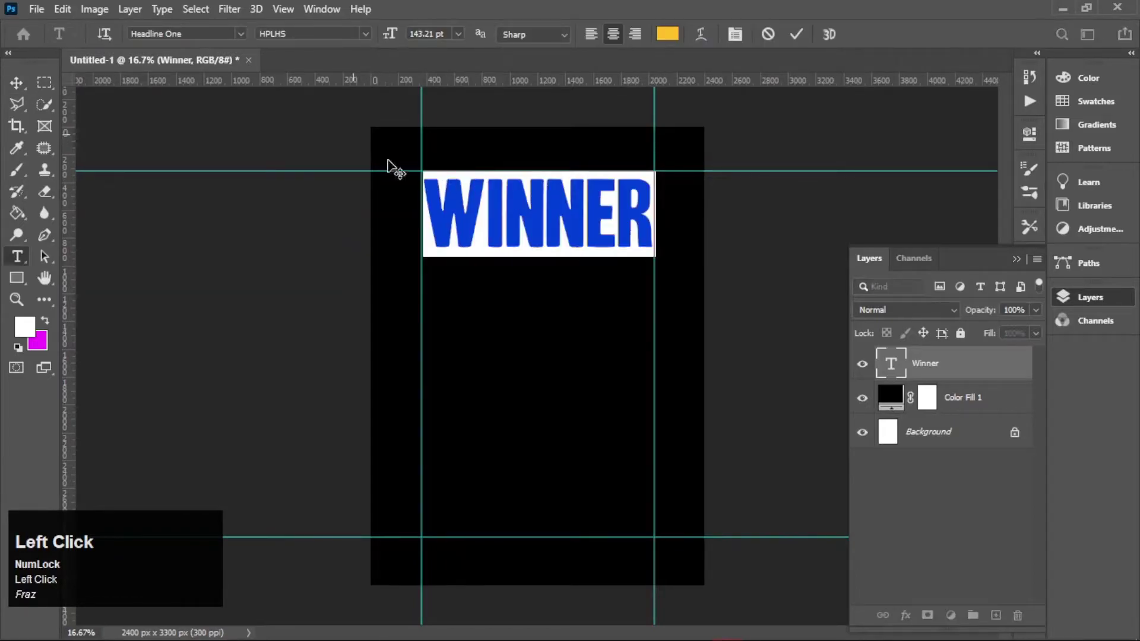
pyautogui.click(798, 41)
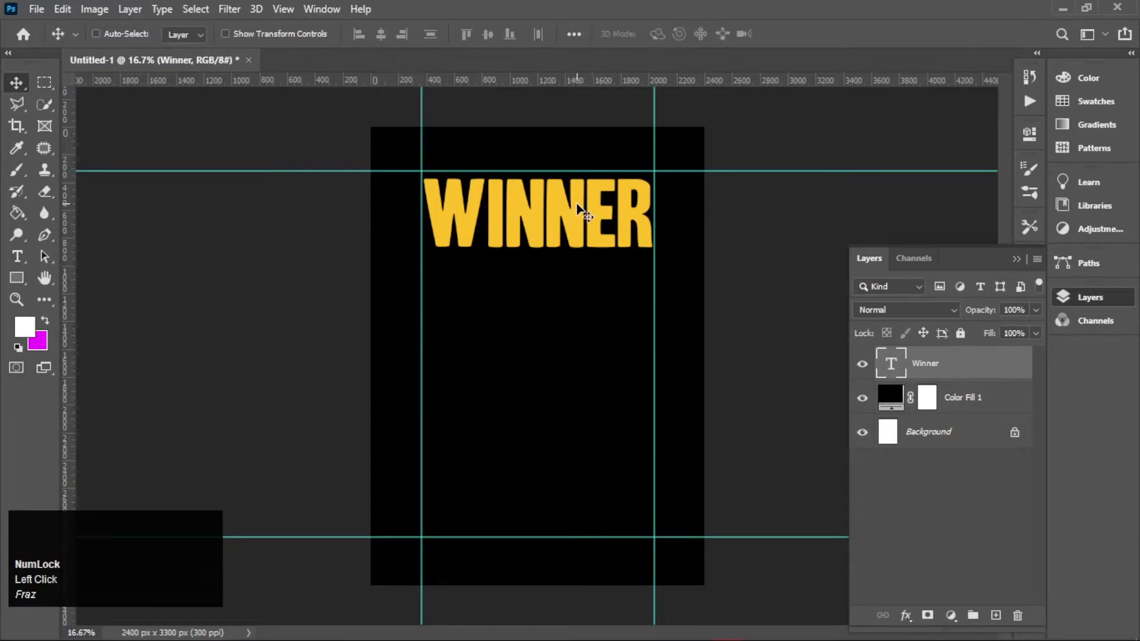
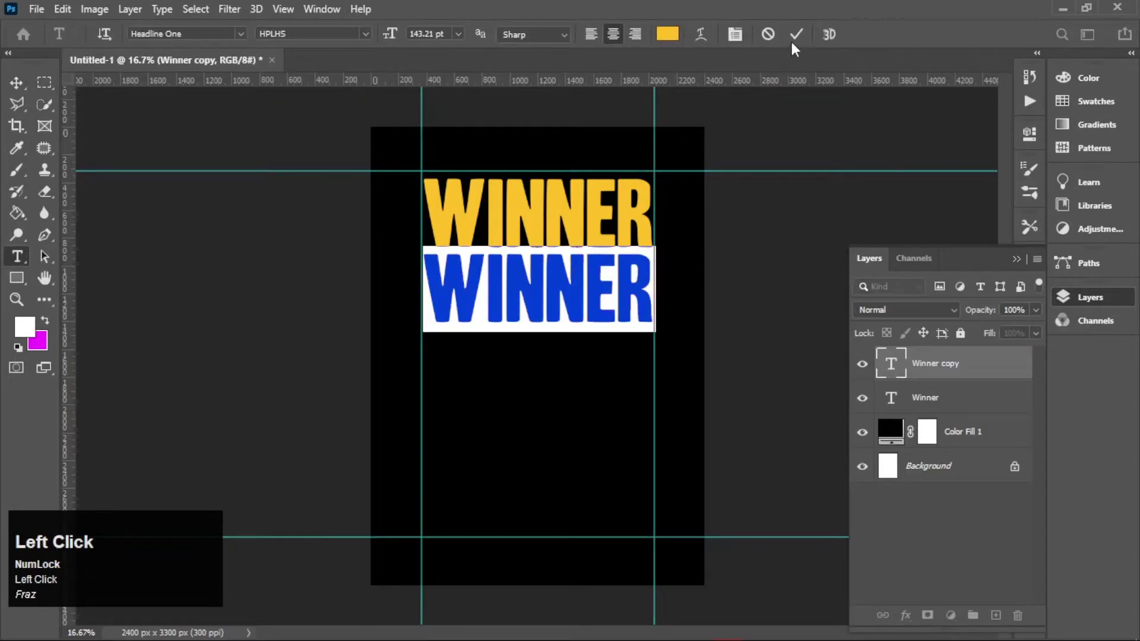
# - Alt-drag WINNER copies below the second line and undo the extra duplicate
pyautogui.click(800, 42)
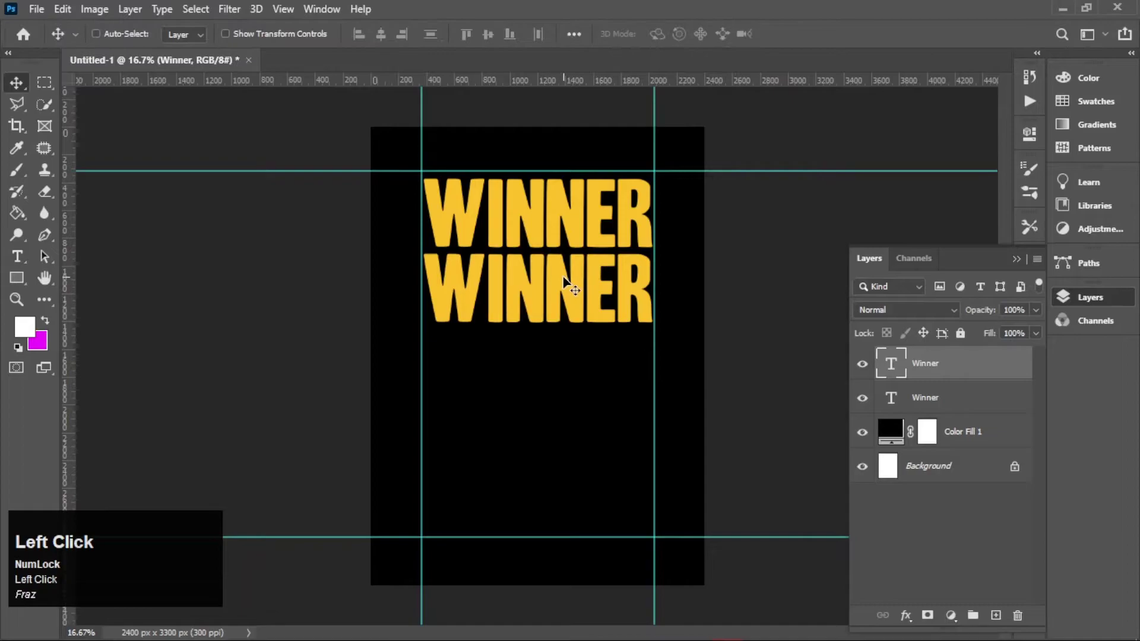
pyautogui.moveTo(569, 282); pyautogui.dragTo(569, 282)
pyautogui.moveTo(569, 282); pyautogui.dragTo(570, 354)
pyautogui.click(570, 354)
pyautogui.moveTo(570, 354); pyautogui.dragTo(723, 284)
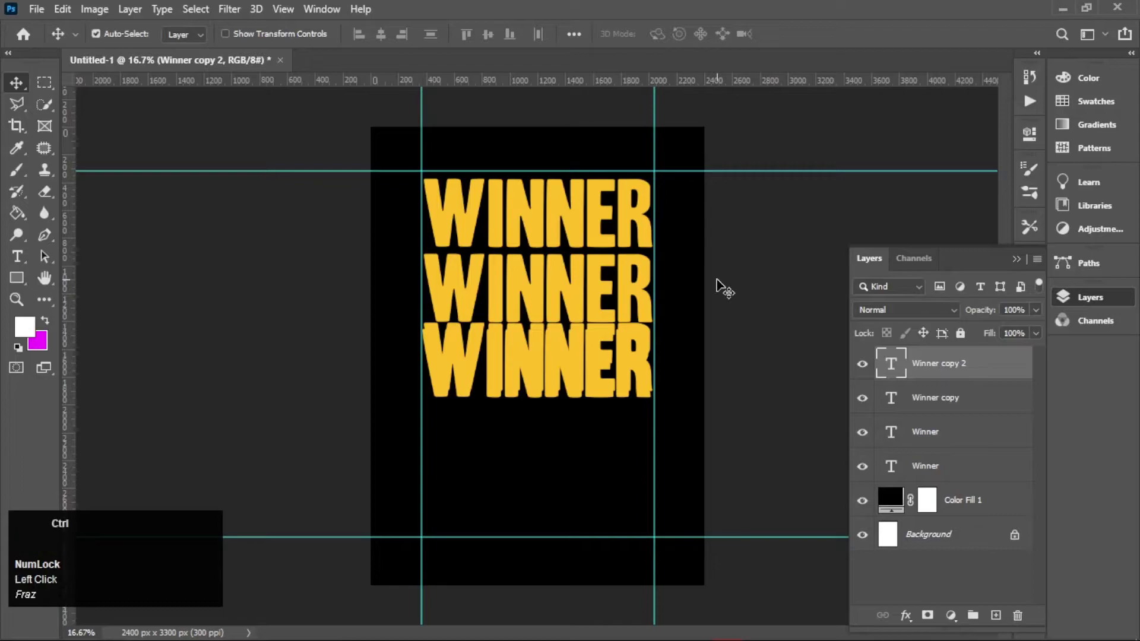
pyautogui.press('ctrl+z')
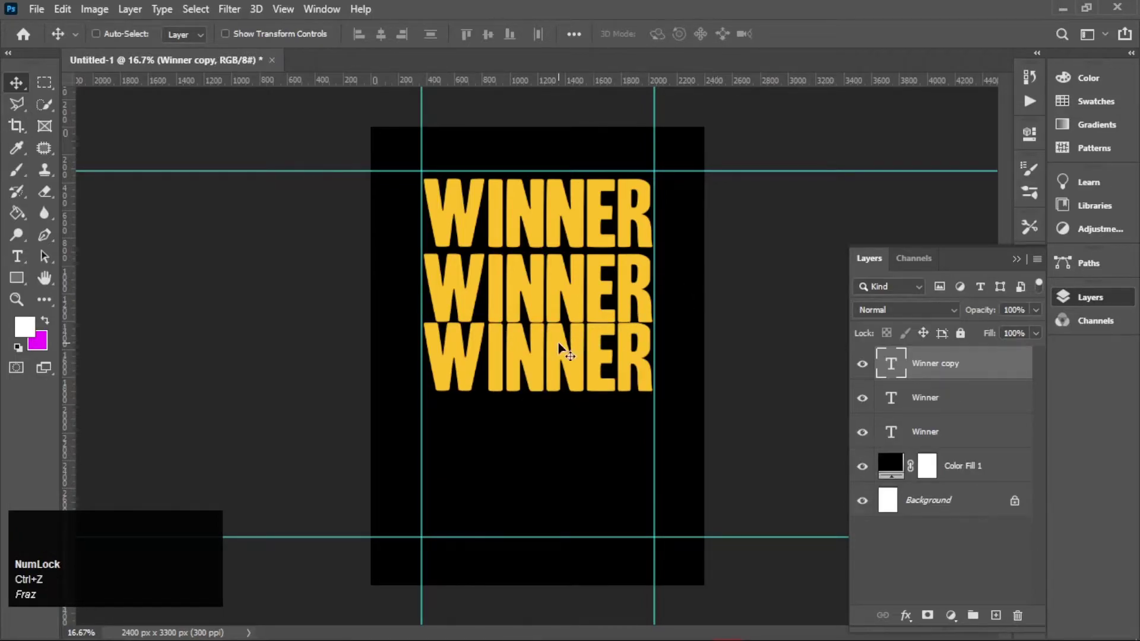
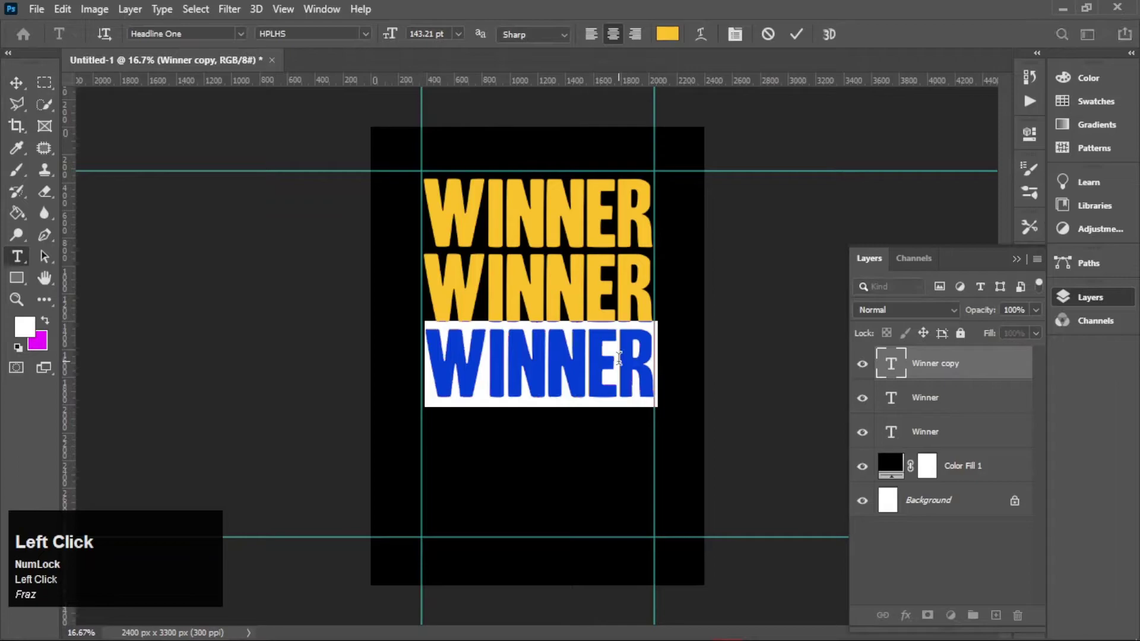
# - Retype the third line as CHIKEN, commit it, and switch to moving it
pyautogui.press('shift+c')
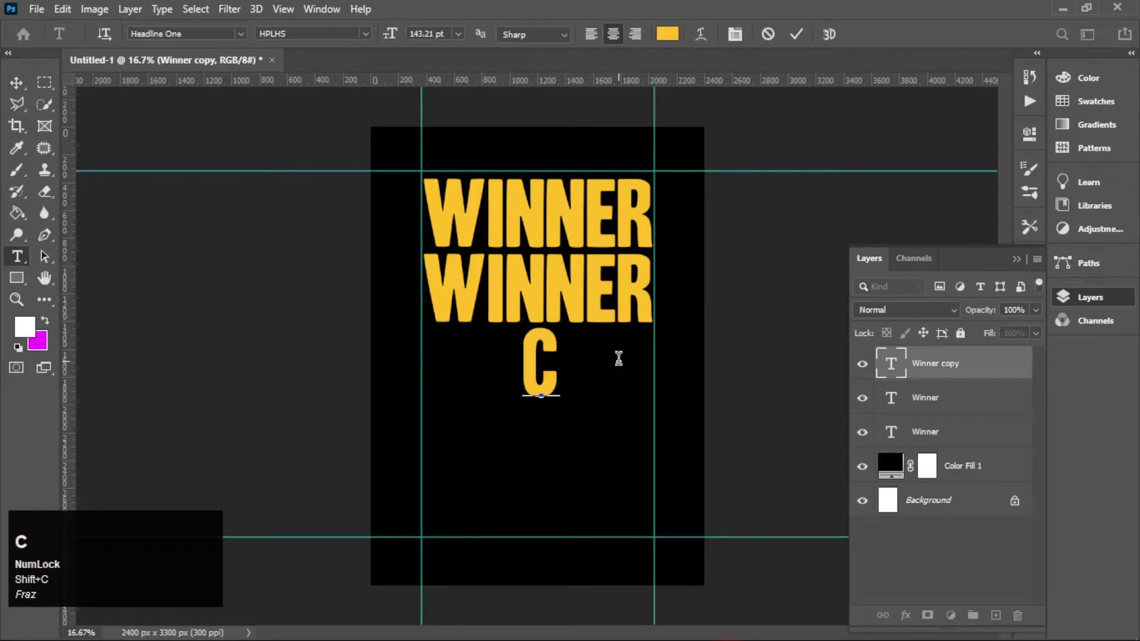
pyautogui.press('h')
pyautogui.write('iken')
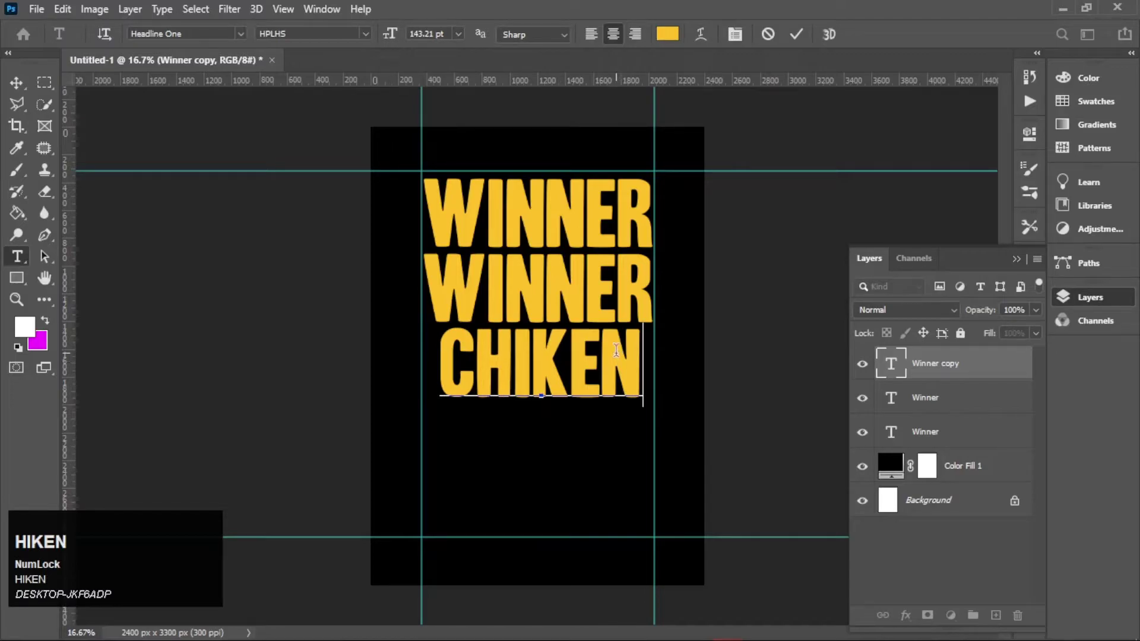
pyautogui.click(807, 42)
pyautogui.click(716, 235)
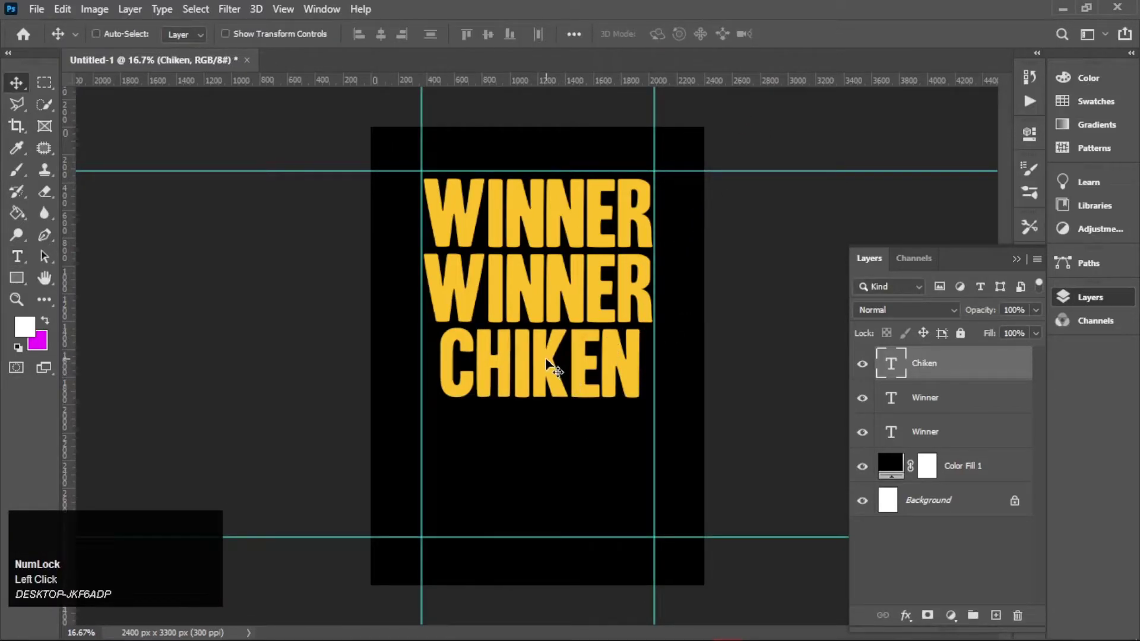
pyautogui.click(552, 364)
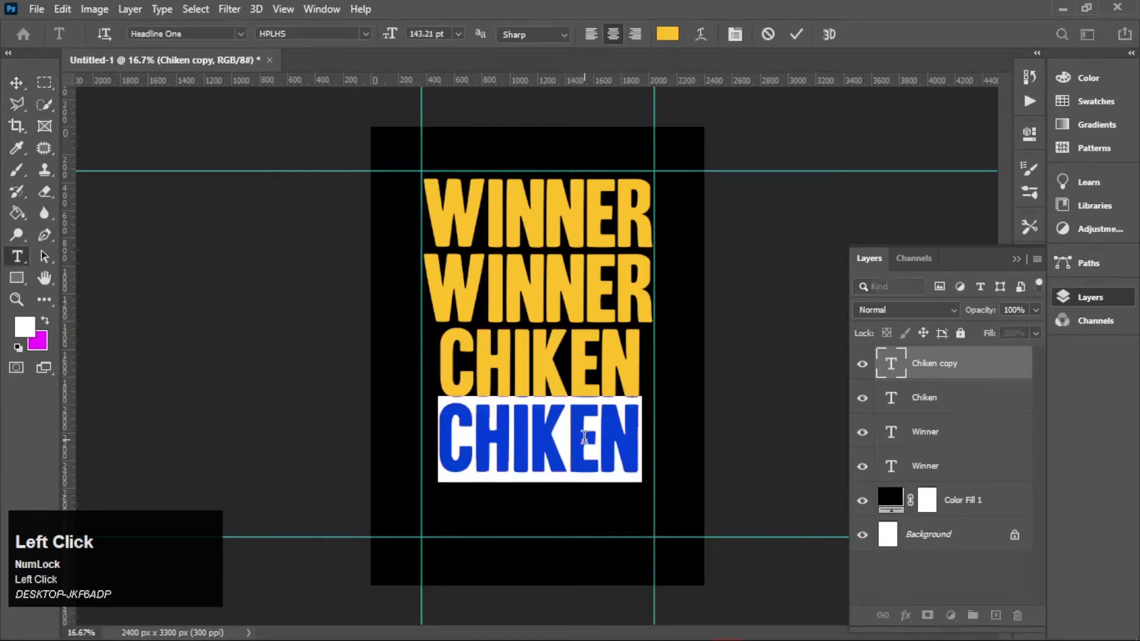
pyautogui.press('shift+d')
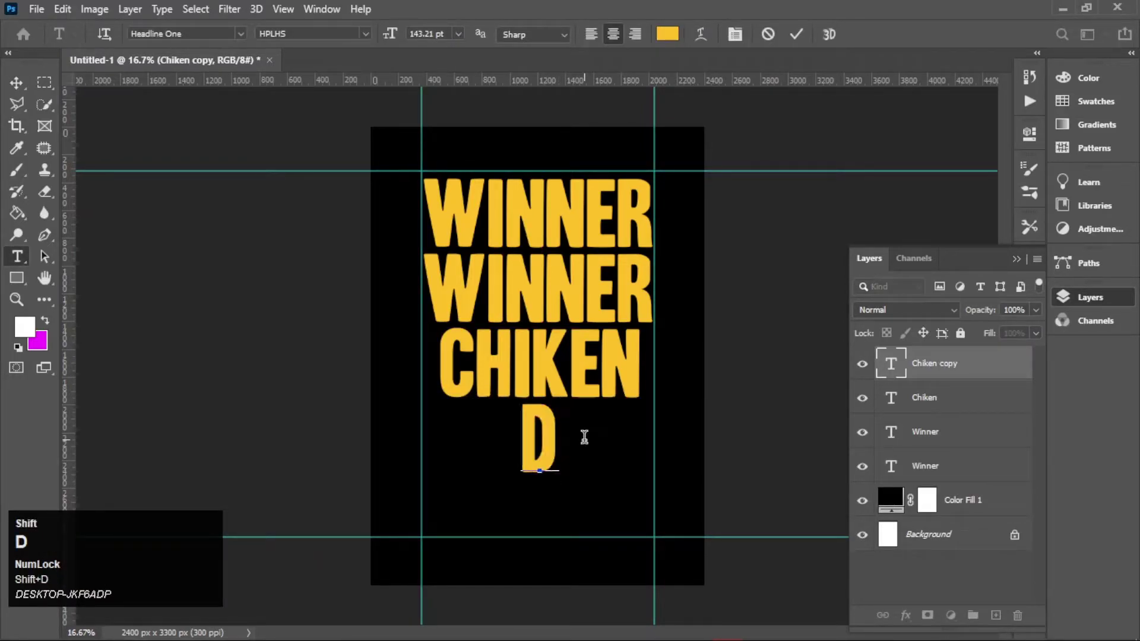
pyautogui.press('shift+i')
pyautogui.press('shift+n')
pyautogui.press('shift+e')
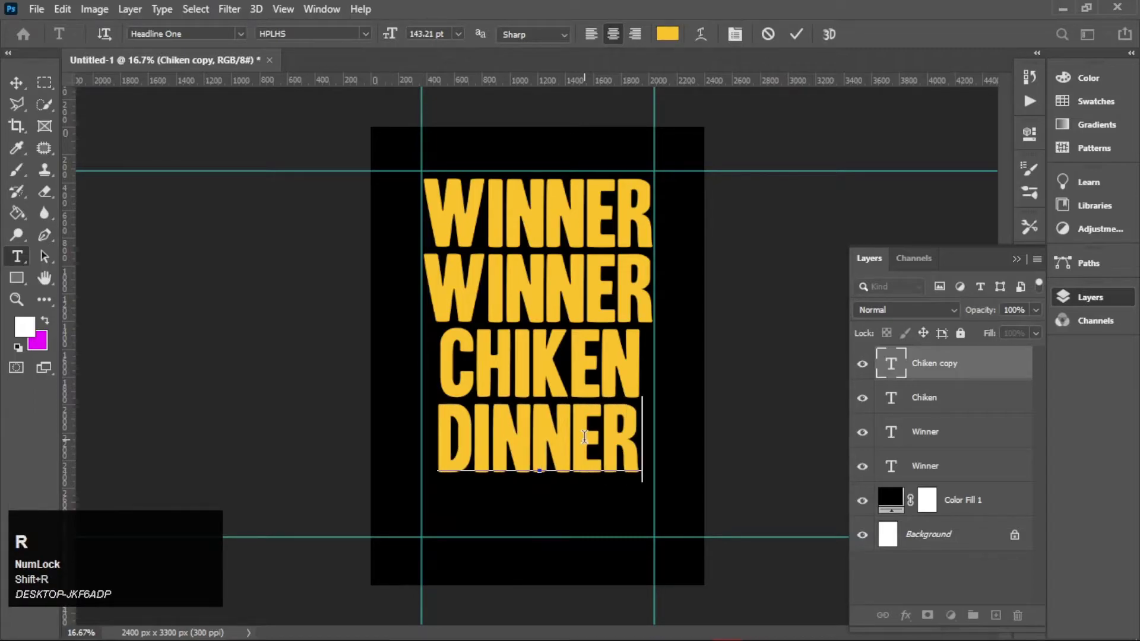
pyautogui.click(802, 40)
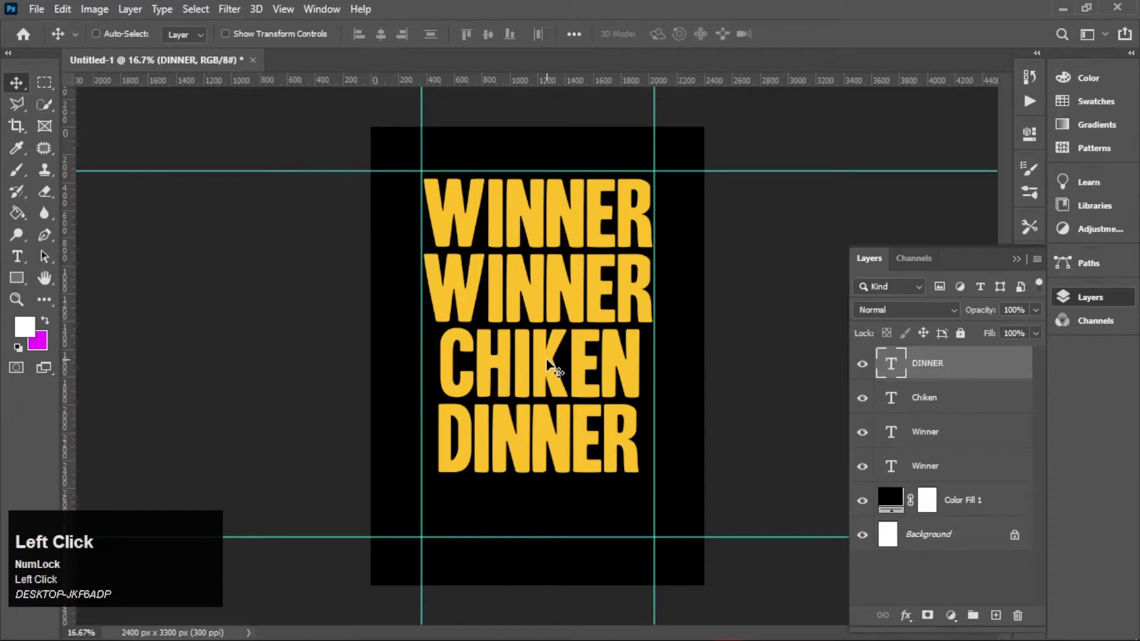
pyautogui.click(554, 364)
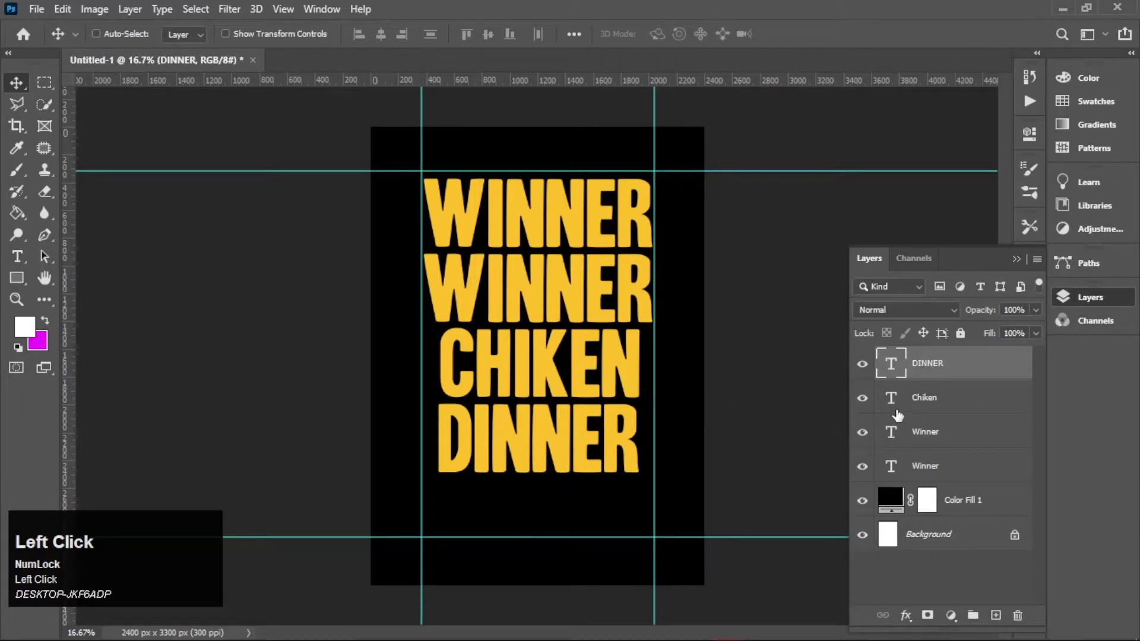
# - Free-transform the CHIKEN and DINNER layers to stretch them to the guide width
pyautogui.click(951, 407)
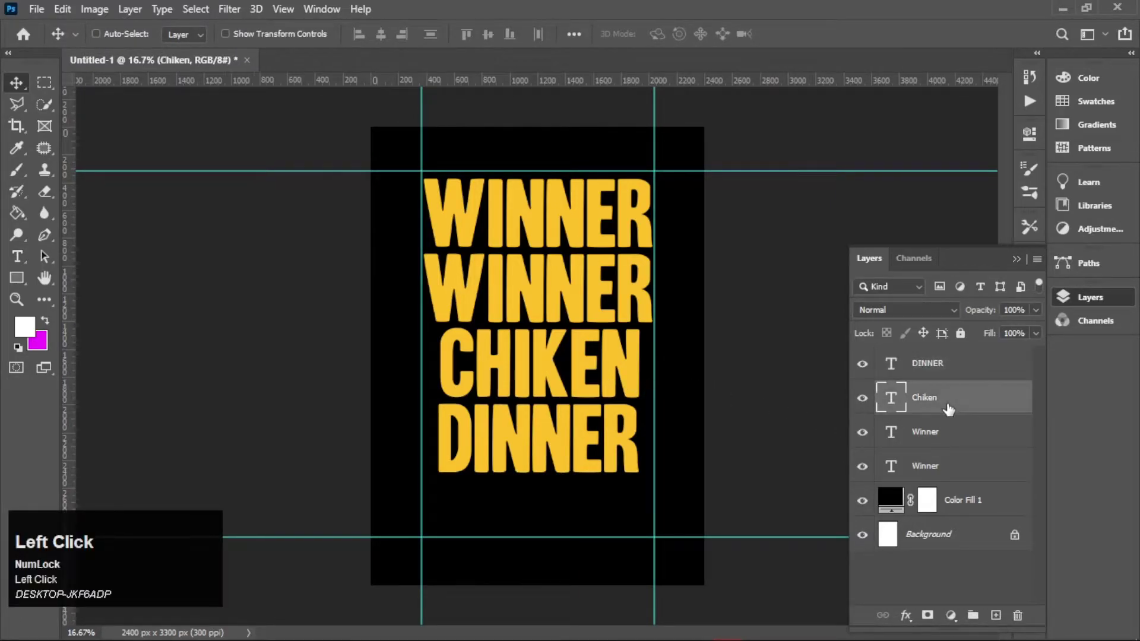
pyautogui.press('ctrl+t')
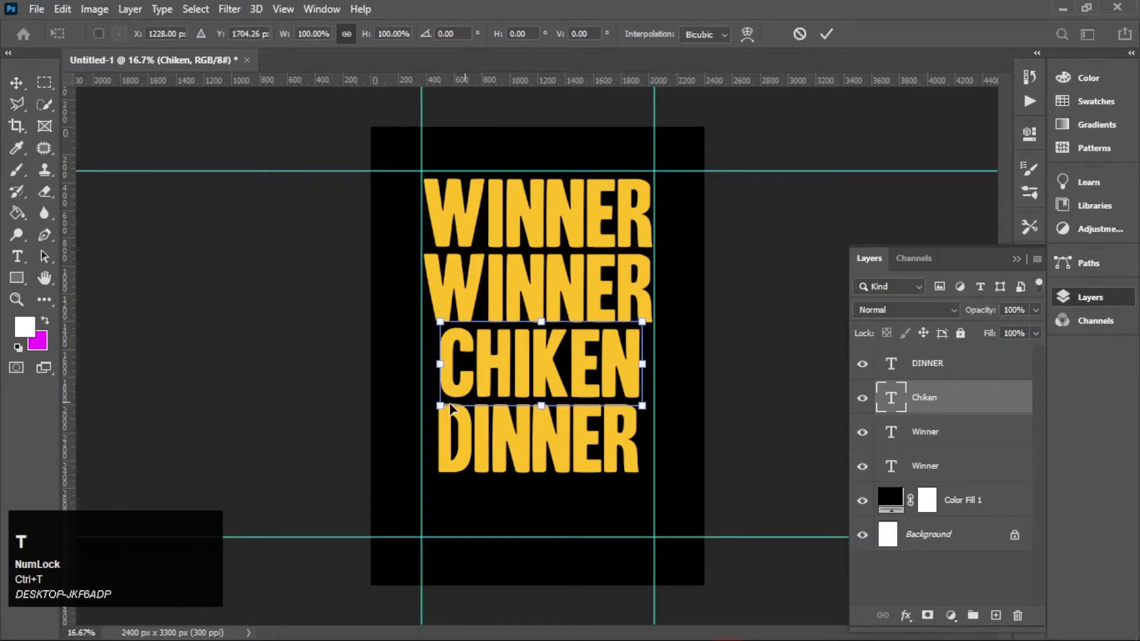
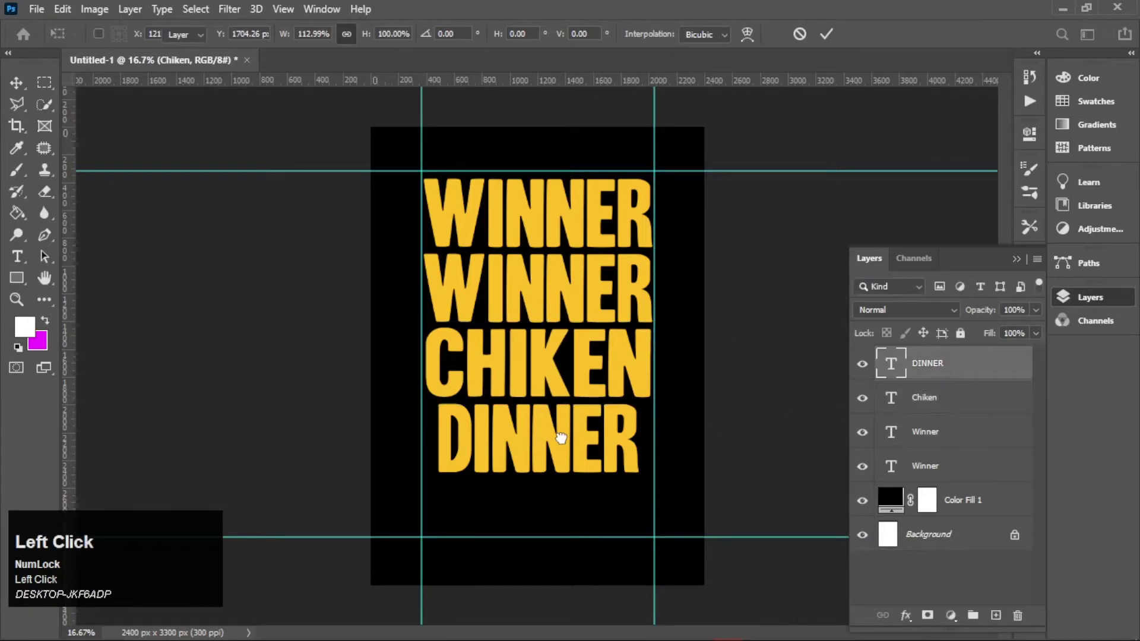
pyautogui.press('ctrl+t')
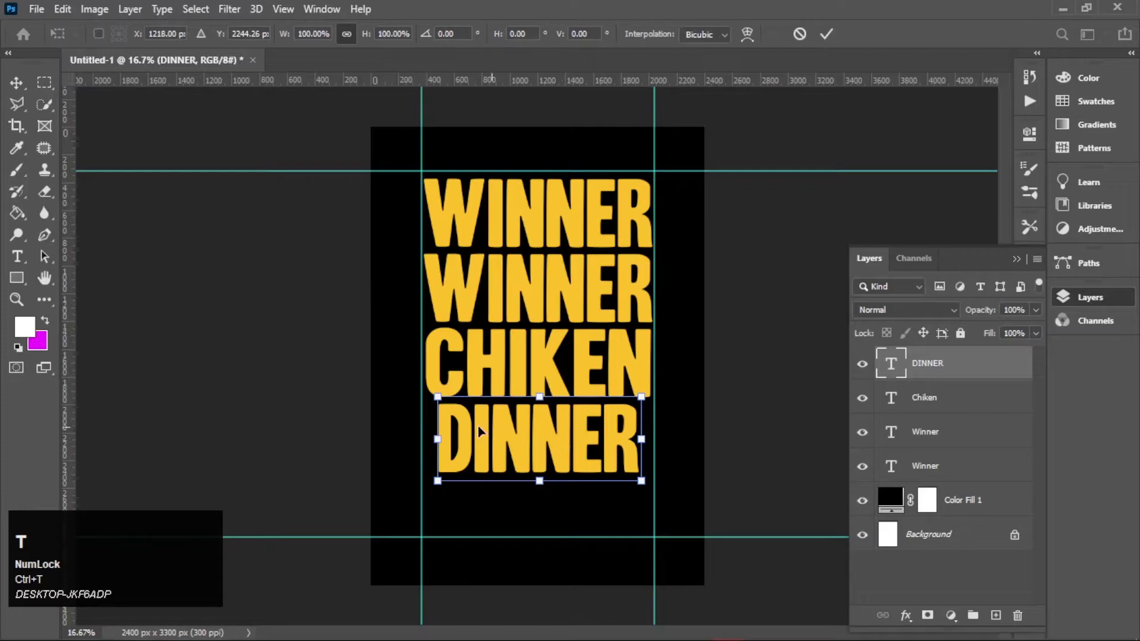
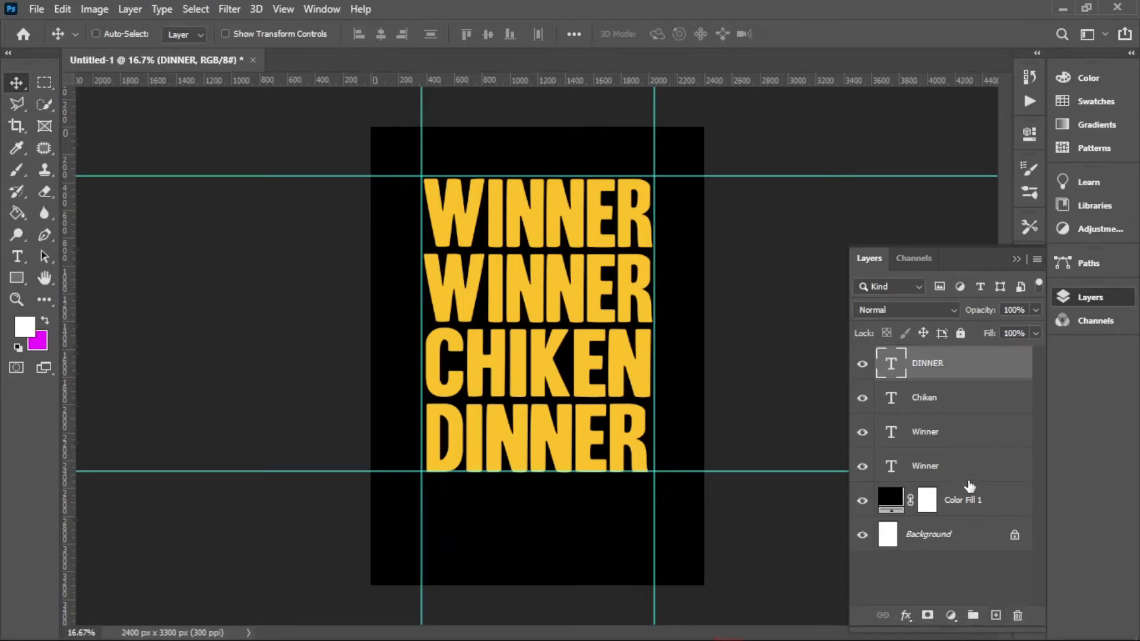
# - Add an empty layer, group the four text layers with Ctrl+G, and select Layer 1
pyautogui.click(1001, 624)
pyautogui.click(966, 403)
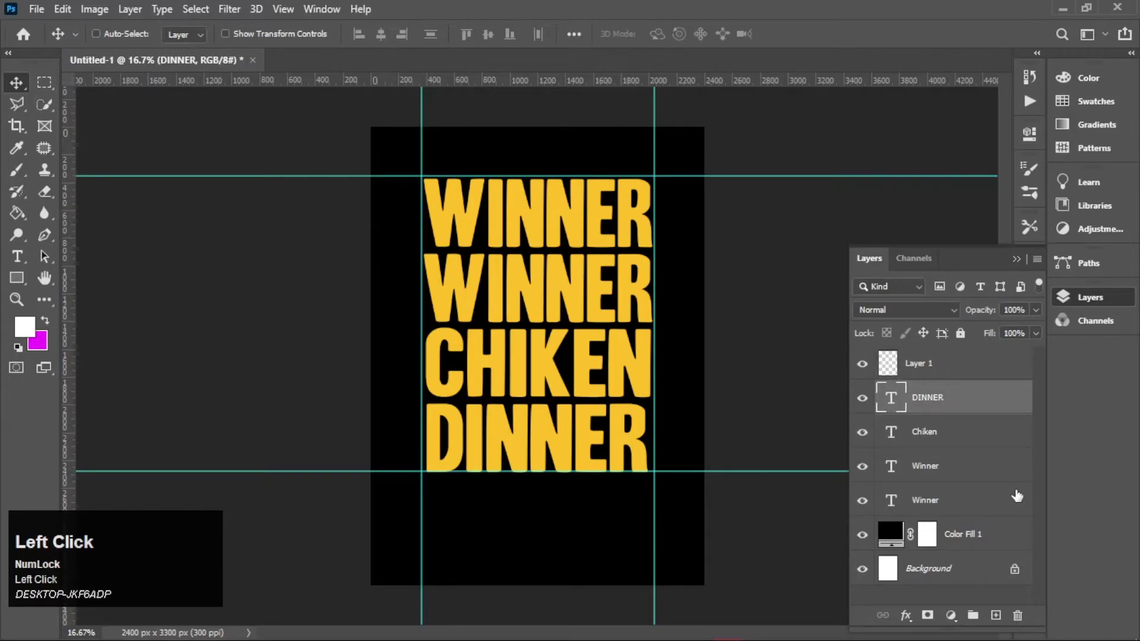
pyautogui.click(999, 501)
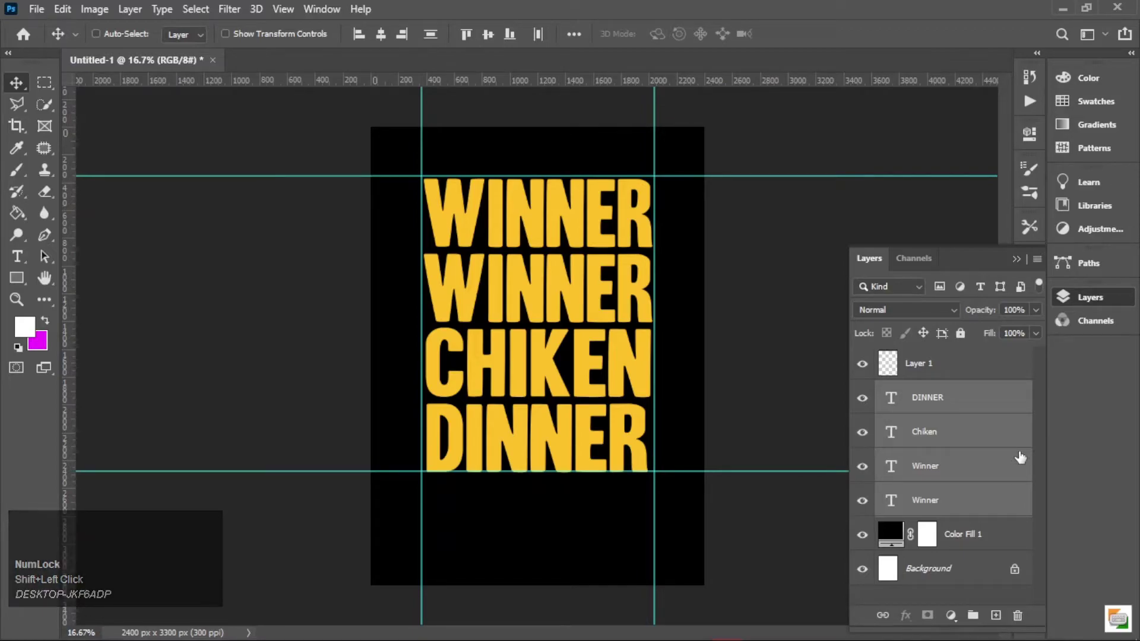
pyautogui.press('ctrl+g')
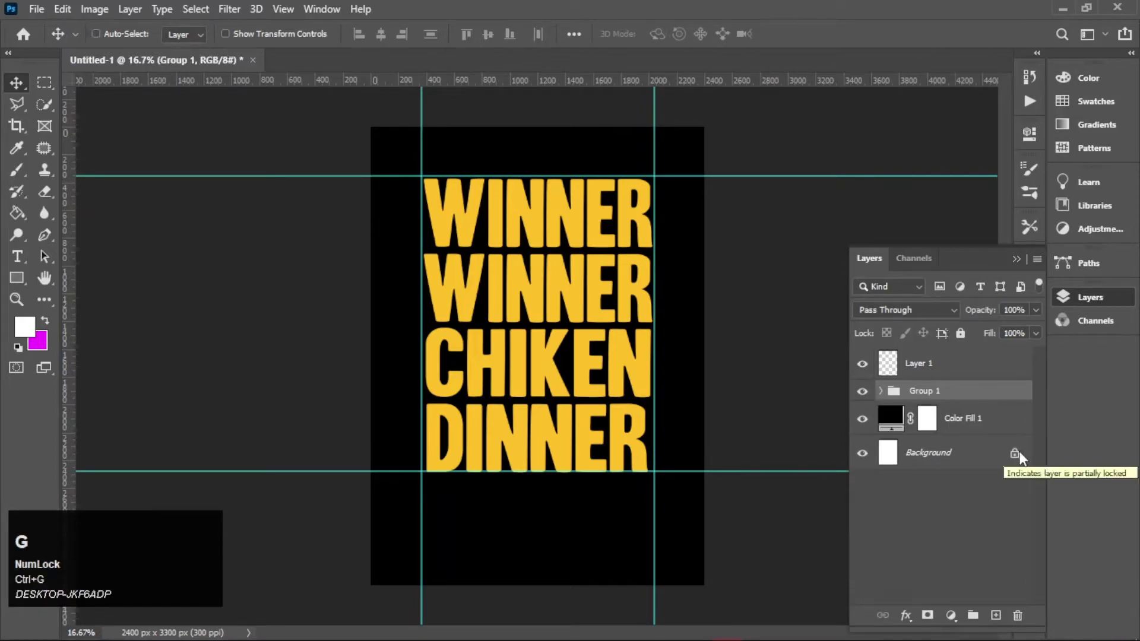
pyautogui.click(977, 369)
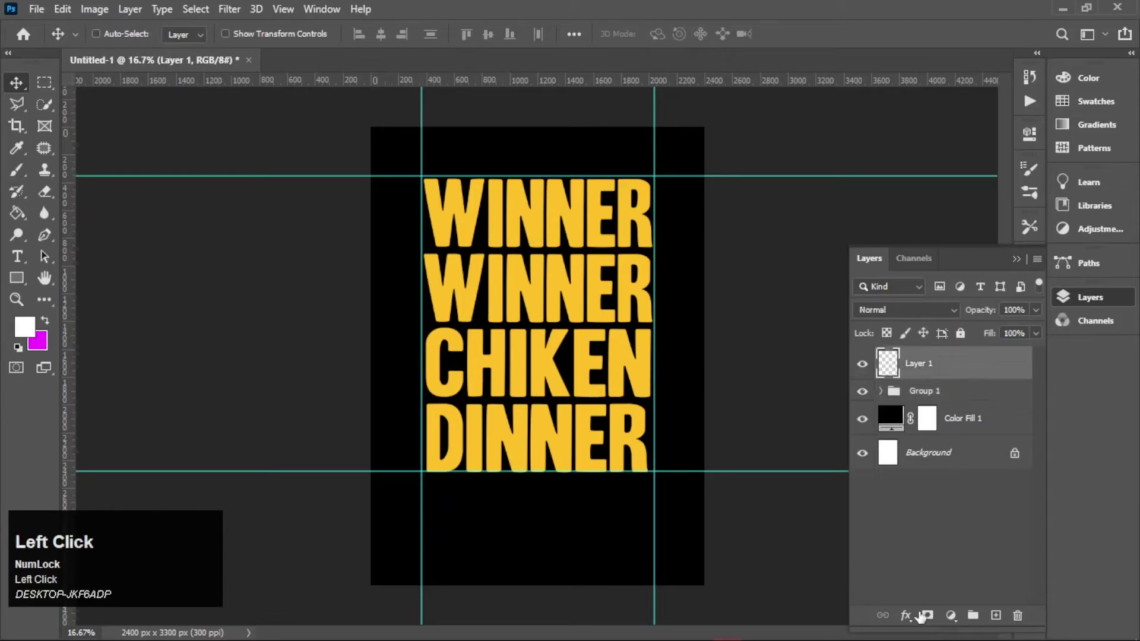
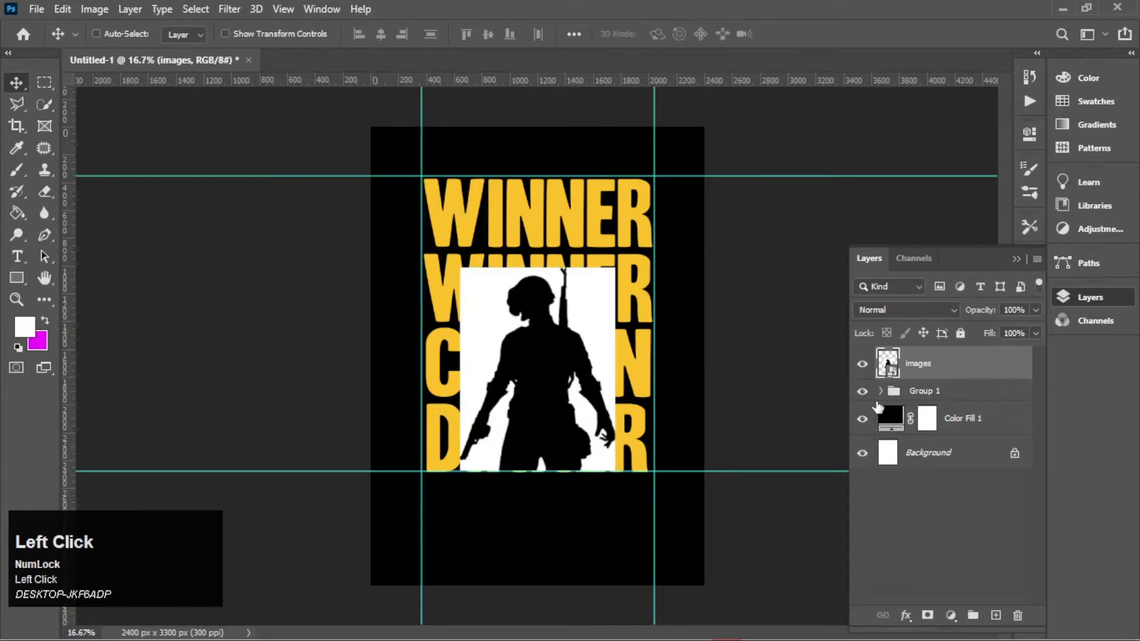
# - Rasterize the placed soldier image layer into a pixel layer
pyautogui.rightClick(921, 366)
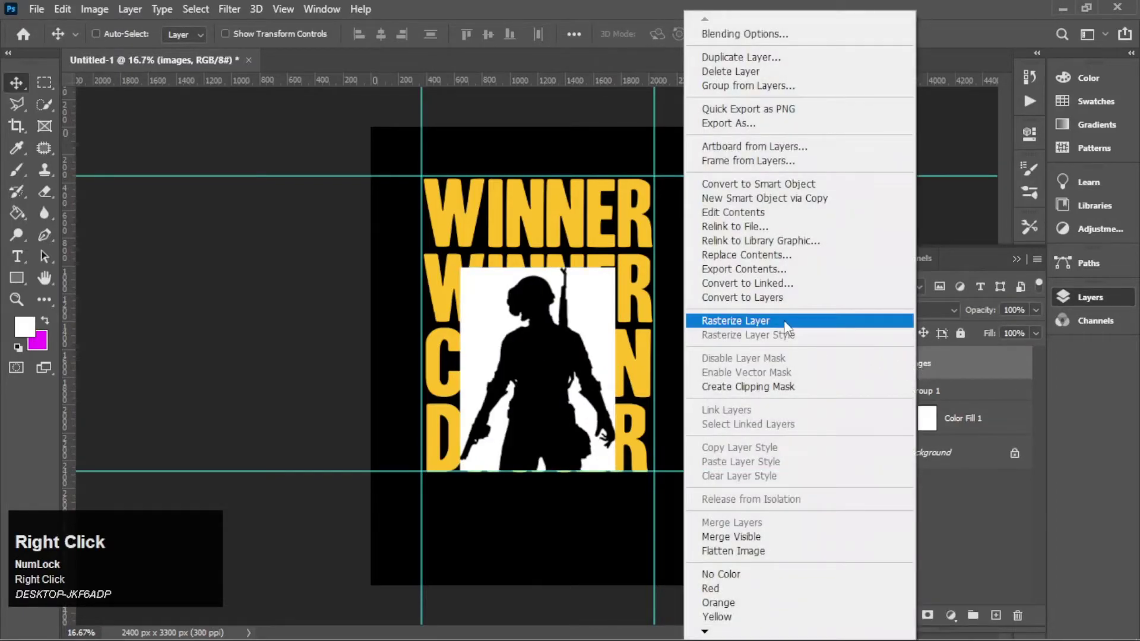
pyautogui.click(789, 326)
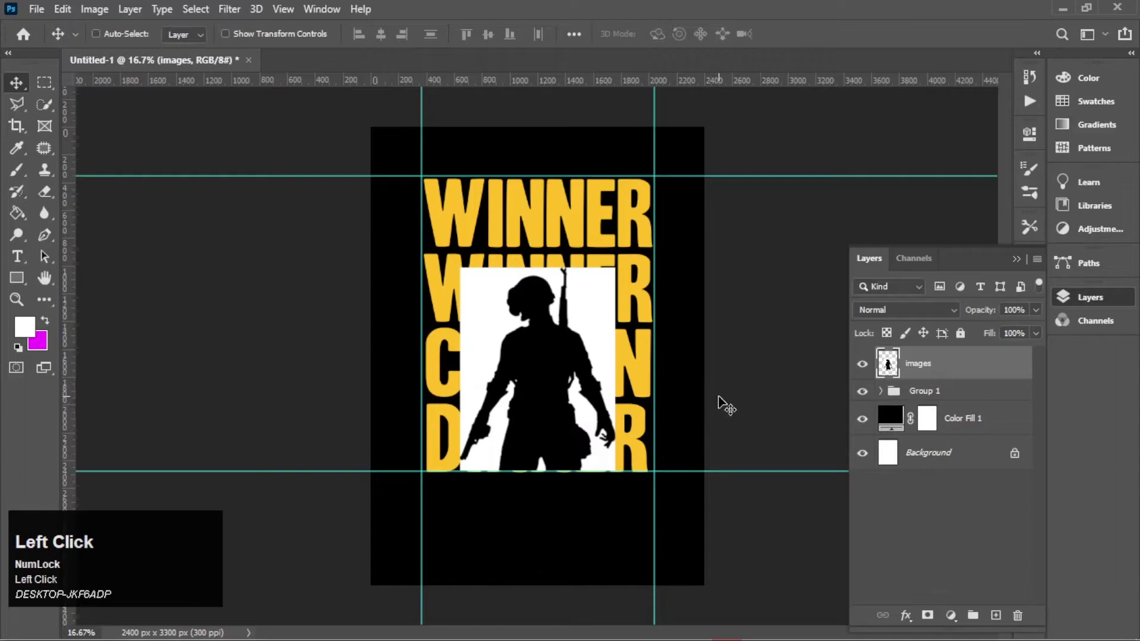
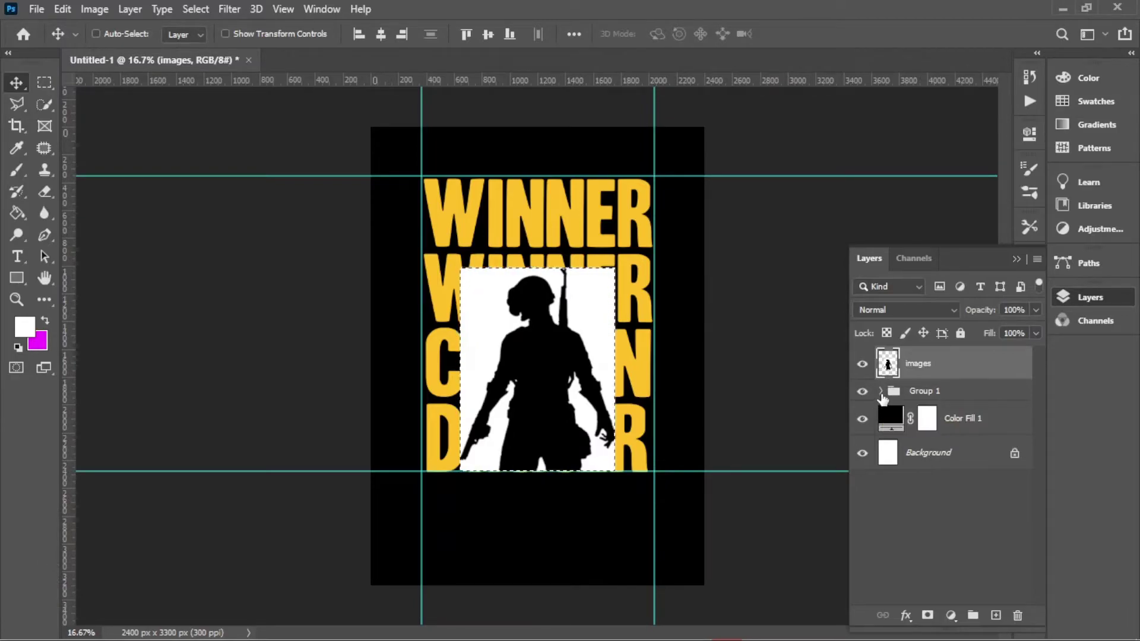
# - Lower the soldier layer fill to 90%, deselect, pick Quick Selection, and hide Group 1
pyautogui.click(884, 397)
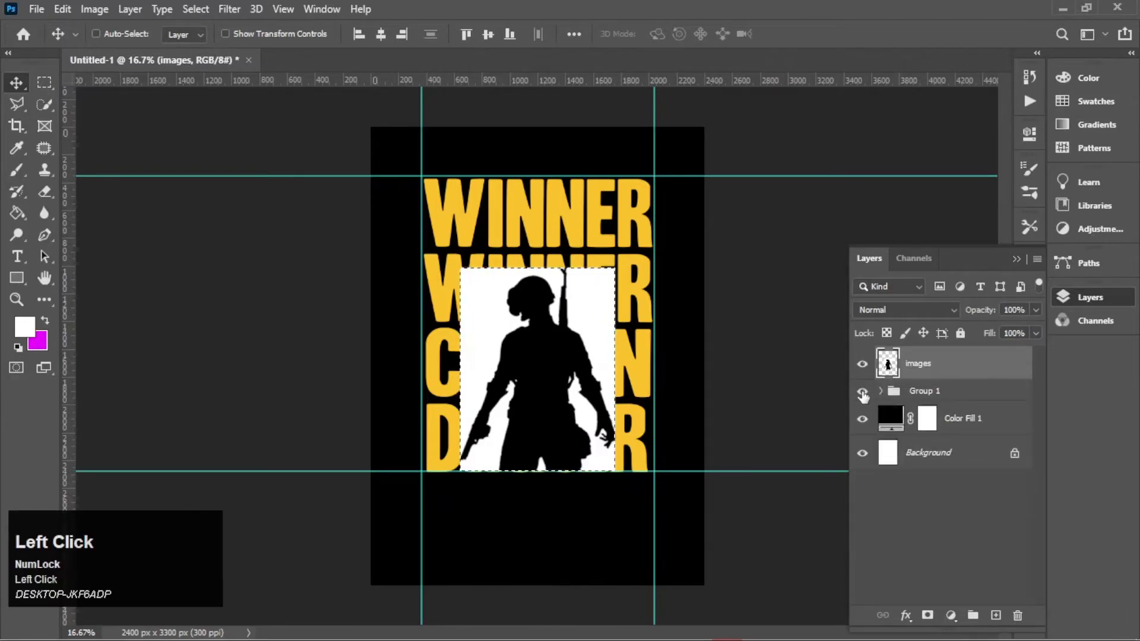
pyautogui.click(975, 518)
pyautogui.press('ctrl+d')
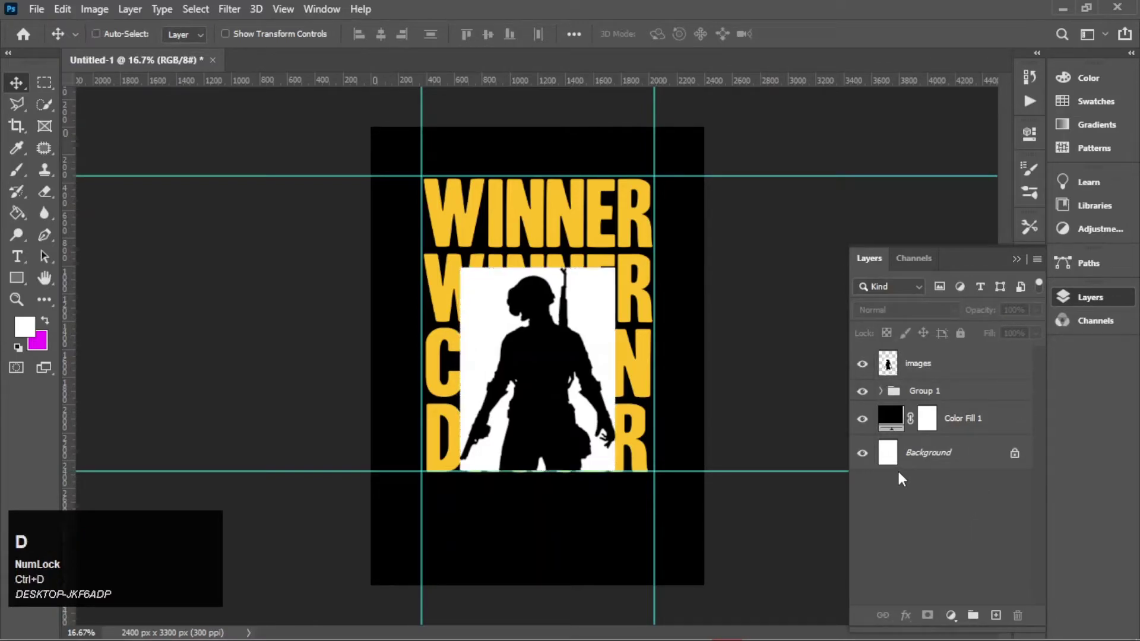
pyautogui.press('shift+9')
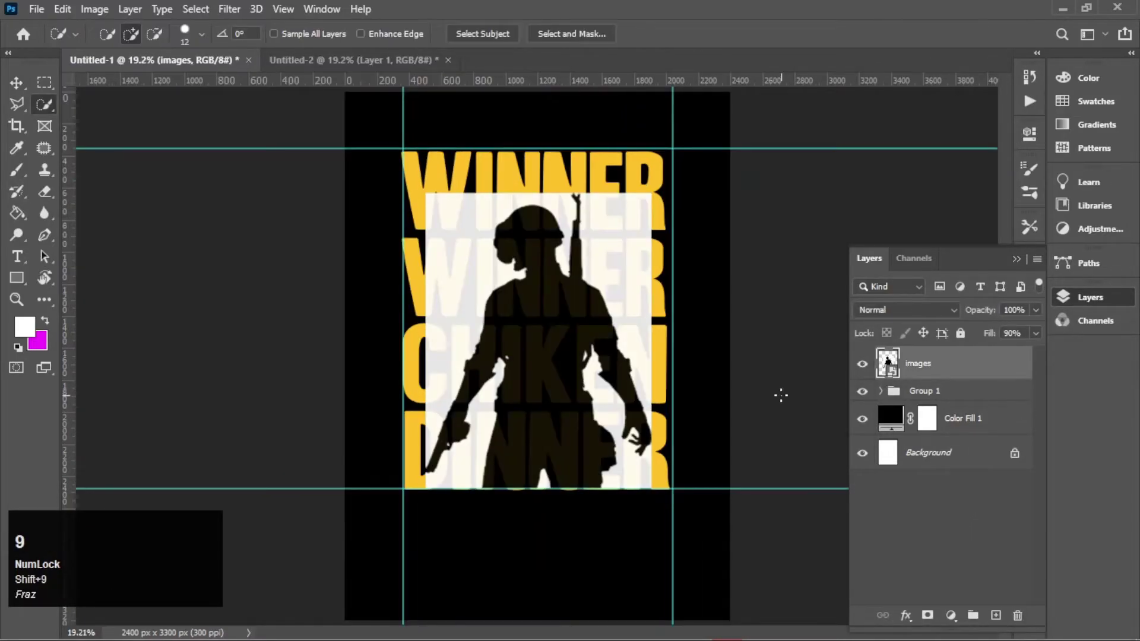
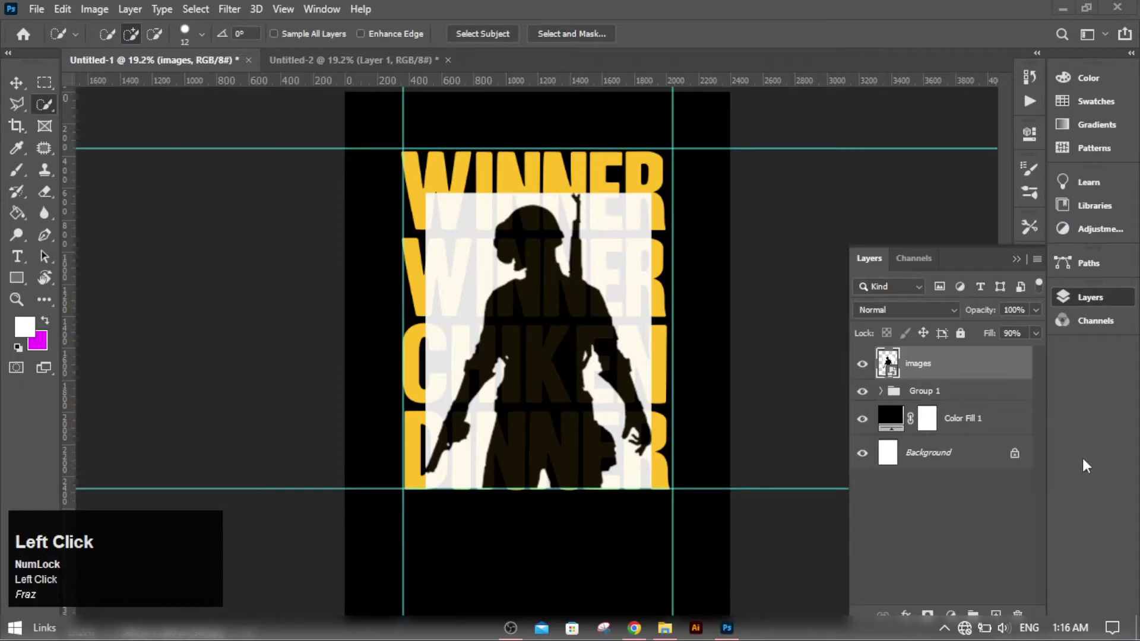
pyautogui.click(866, 365)
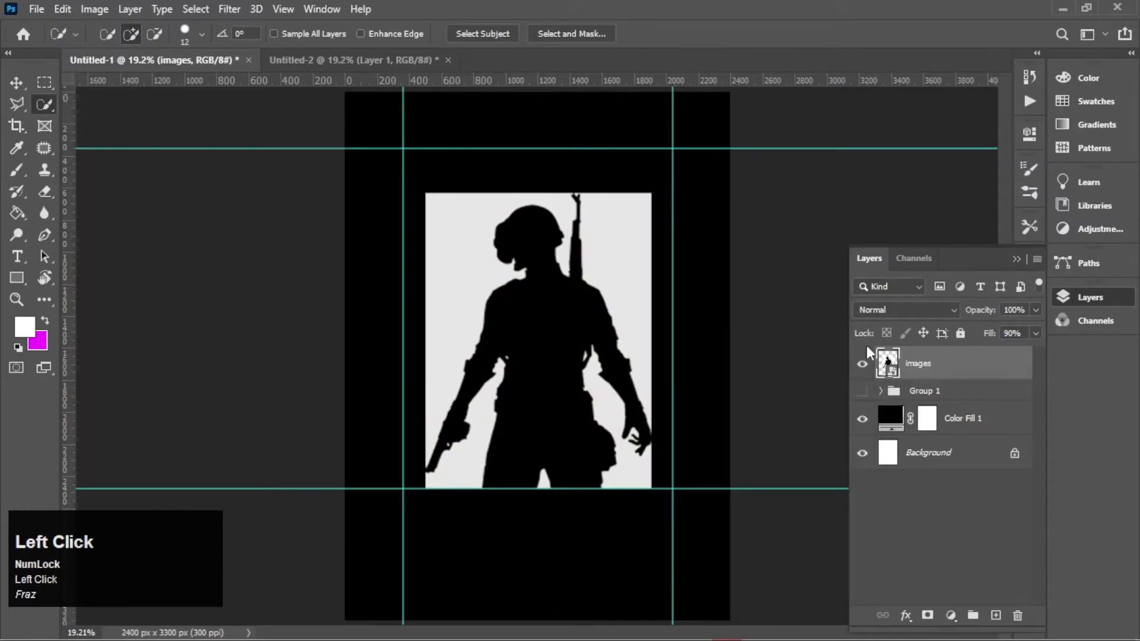
# - Run Select > Subject on the soldier and refine the selection edges while zoomed in
pyautogui.click(187, 15)
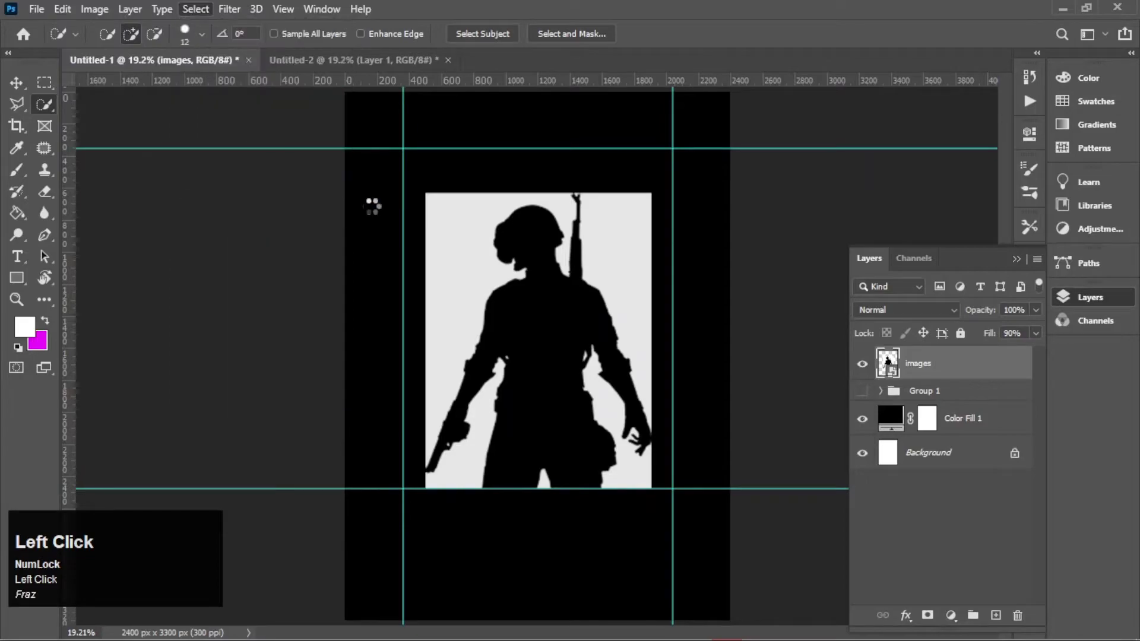
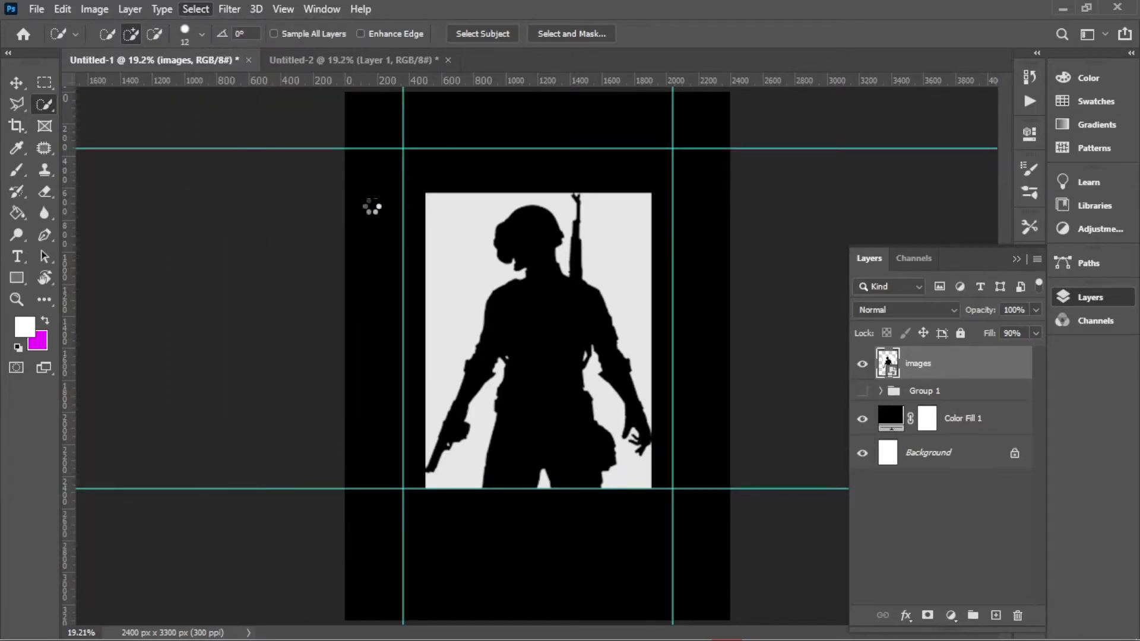
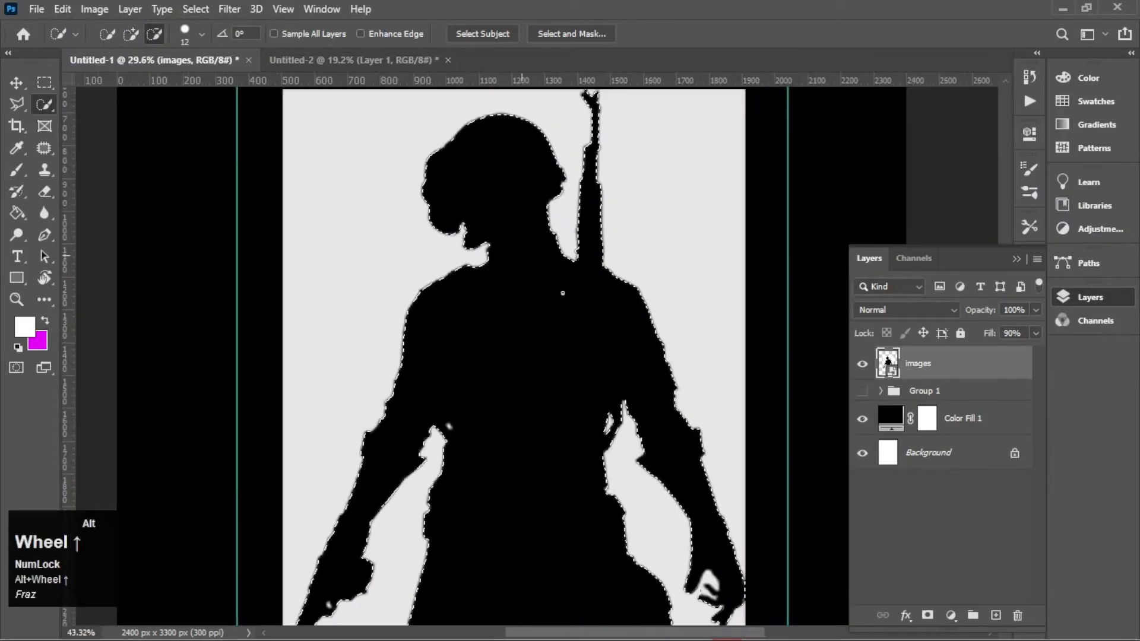
pyautogui.press('space')
pyautogui.press('space')
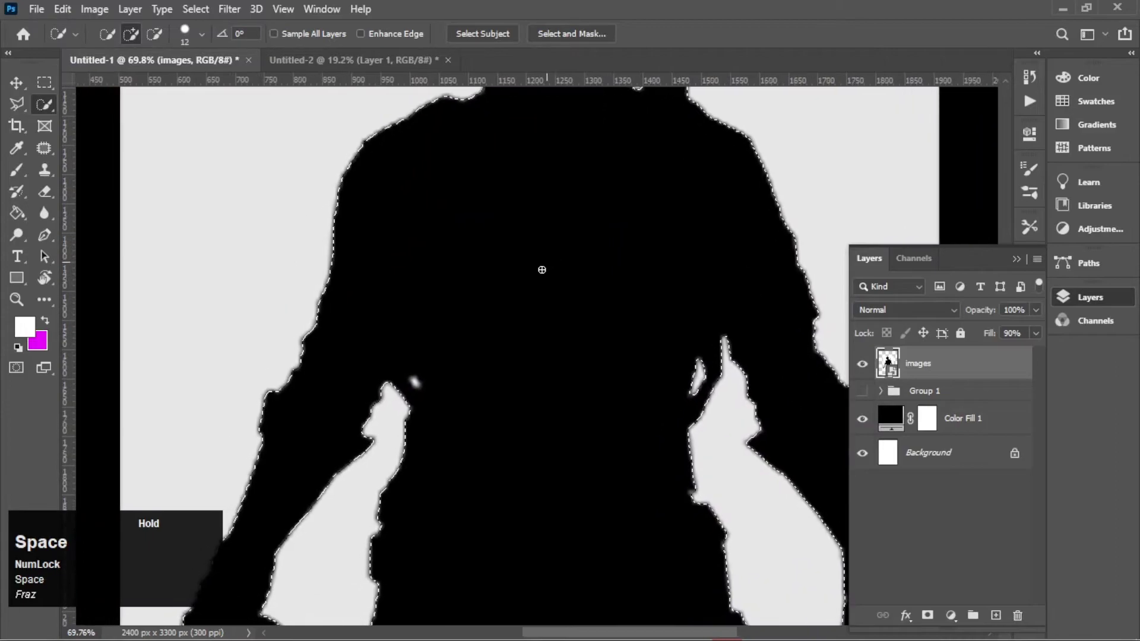
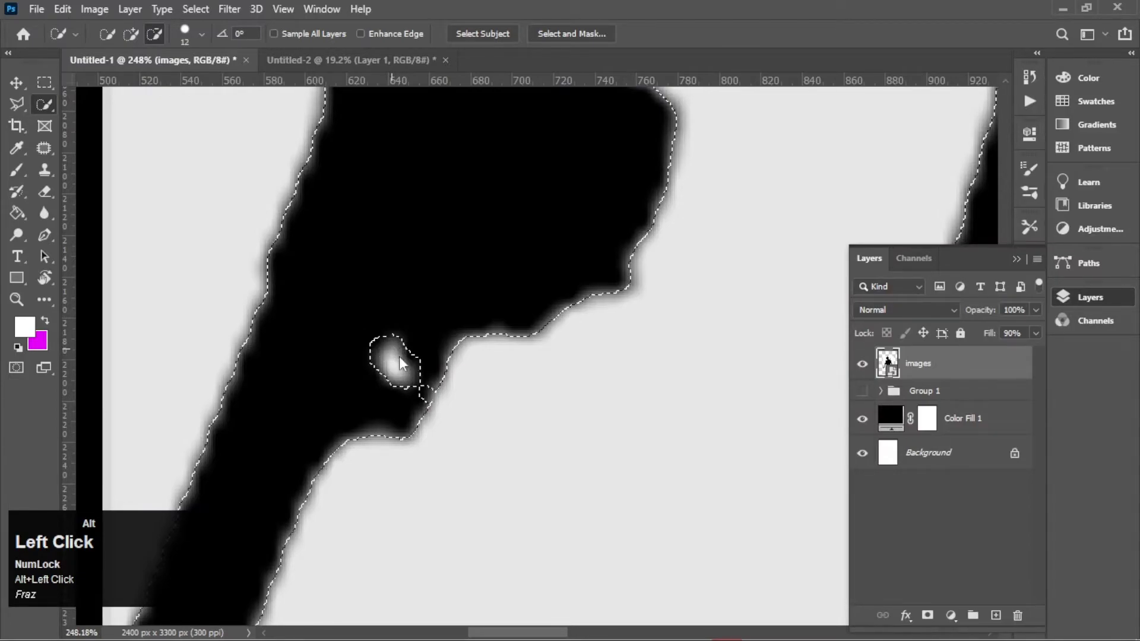
pyautogui.scroll(-3)
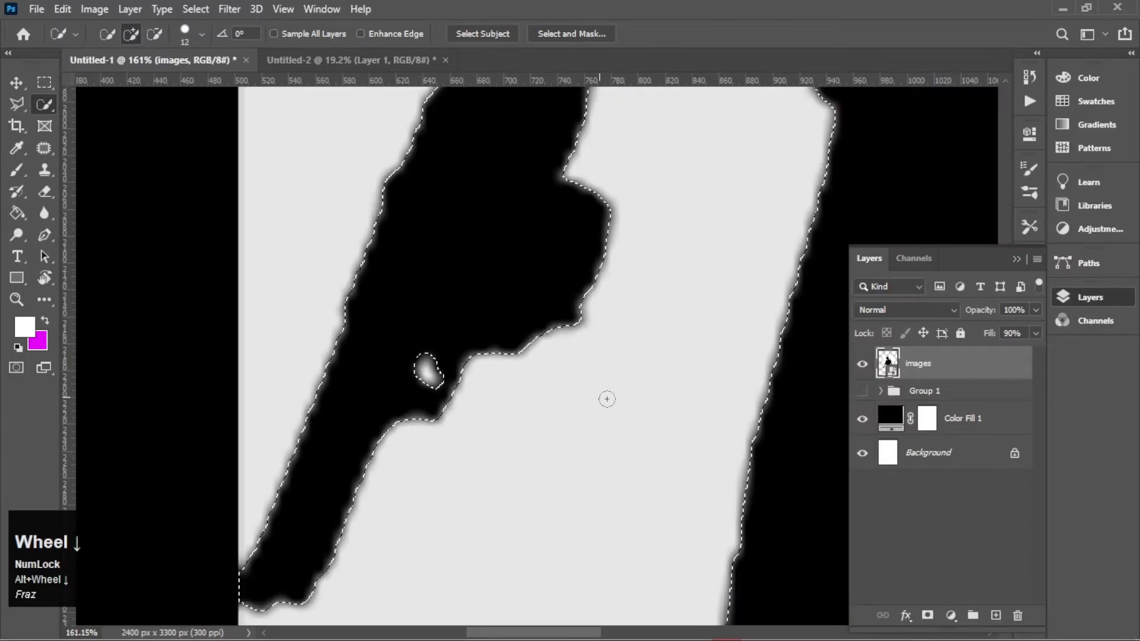
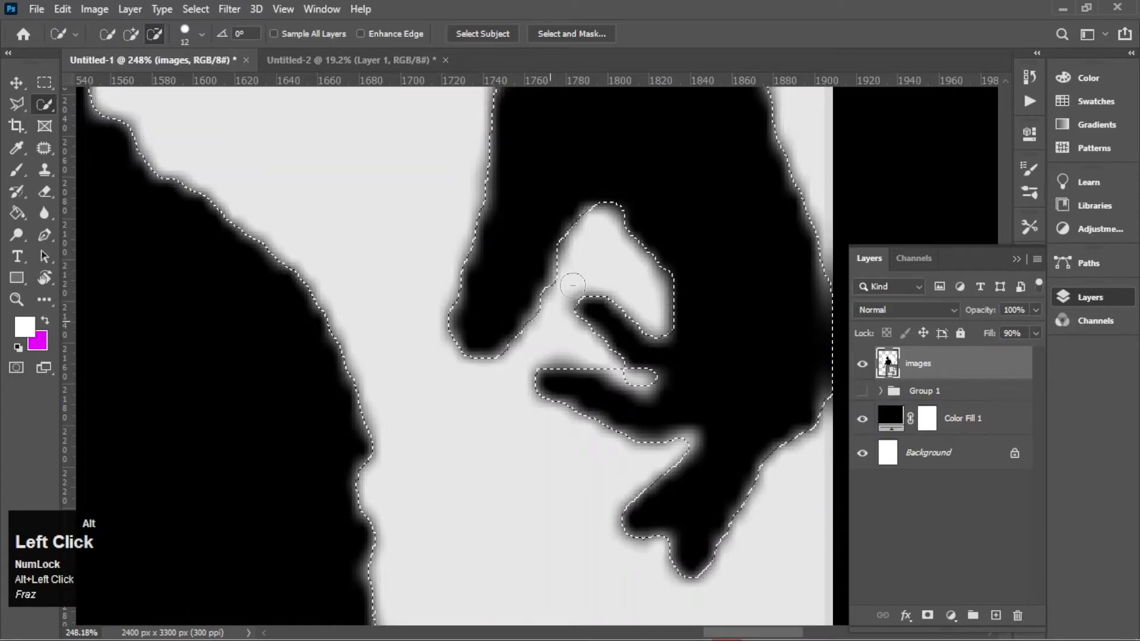
pyautogui.scroll(-3)
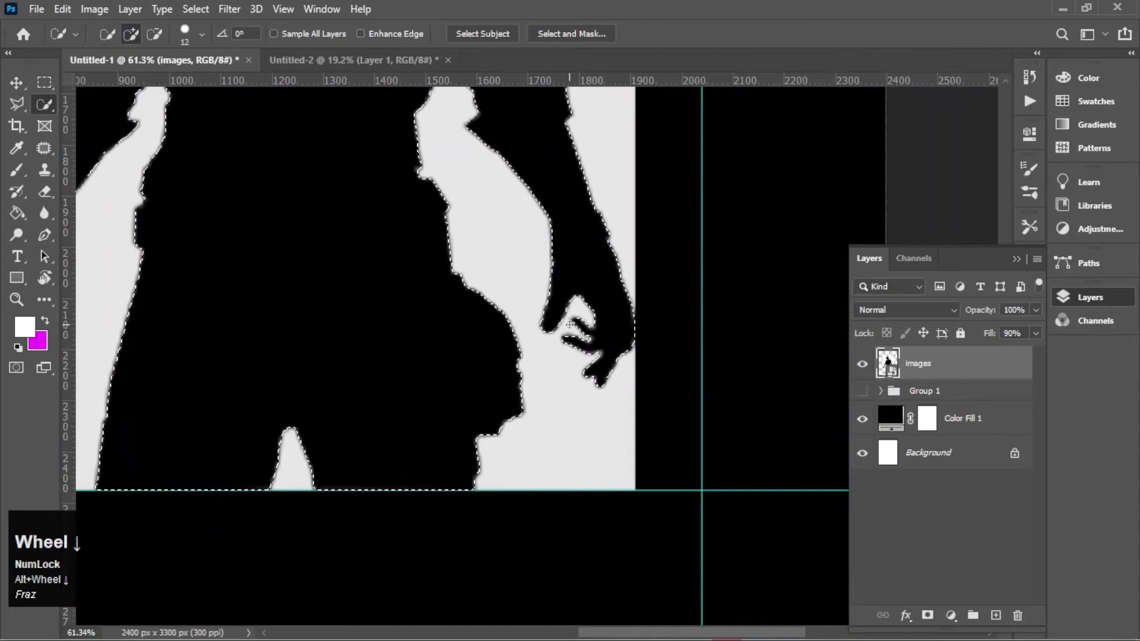
pyautogui.scroll(-3)
# - Copy the selected silhouette onto its own layer and fit the poster in view
pyautogui.press('ctrl+0')
pyautogui.press('ctrl+j')
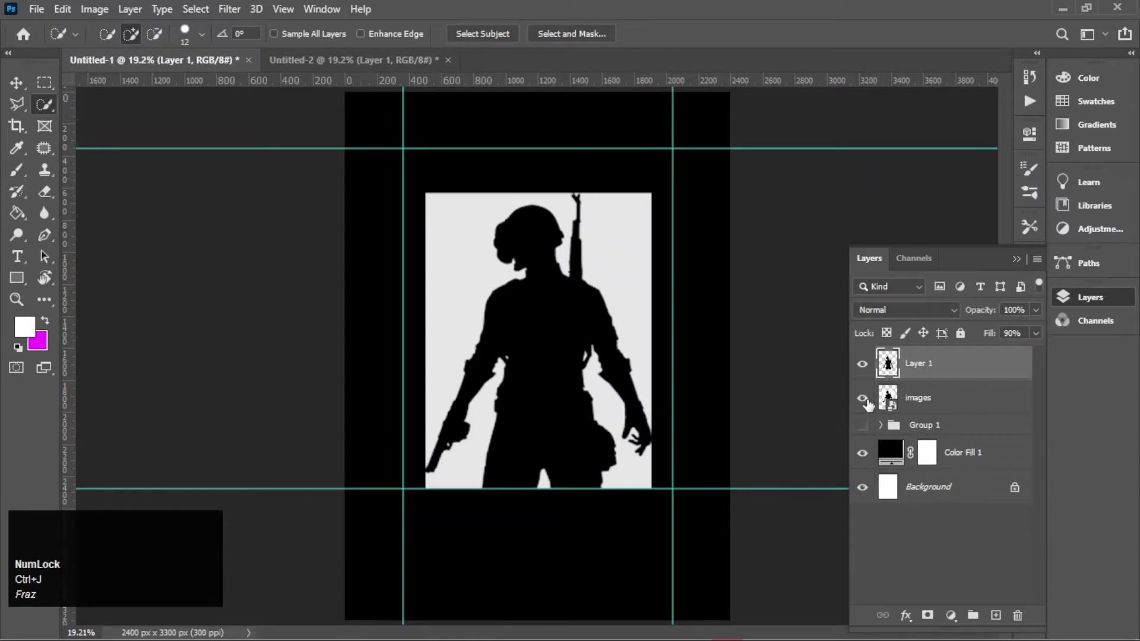
# - Show Group 1 again, delete the leftover photo layer, and restore the group to 100% opacity
pyautogui.click(869, 403)
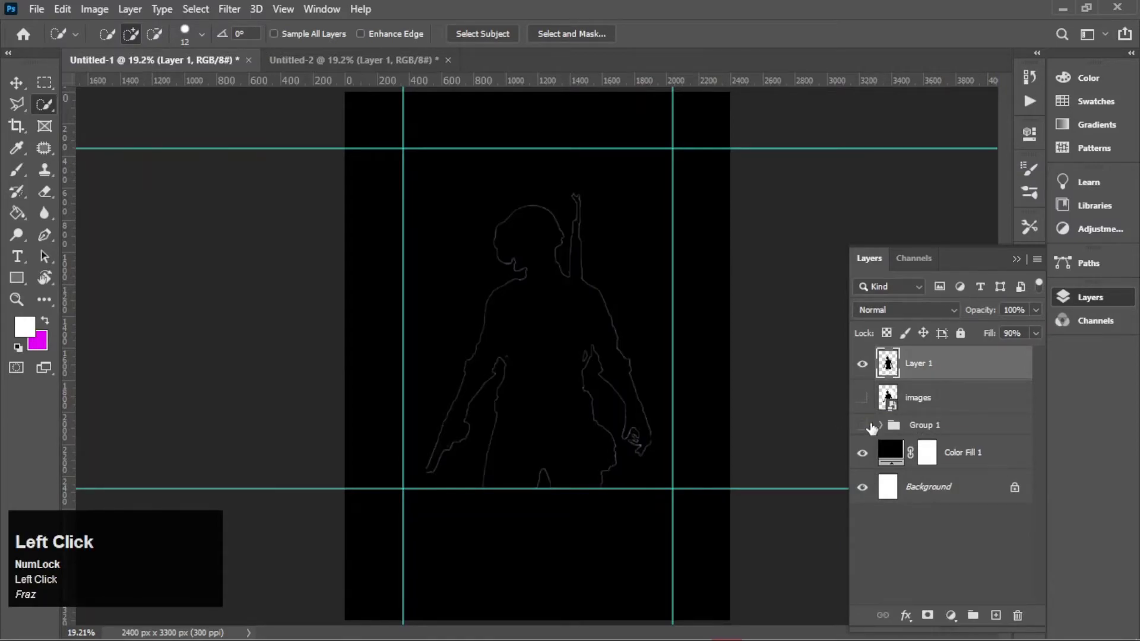
pyautogui.click(862, 424)
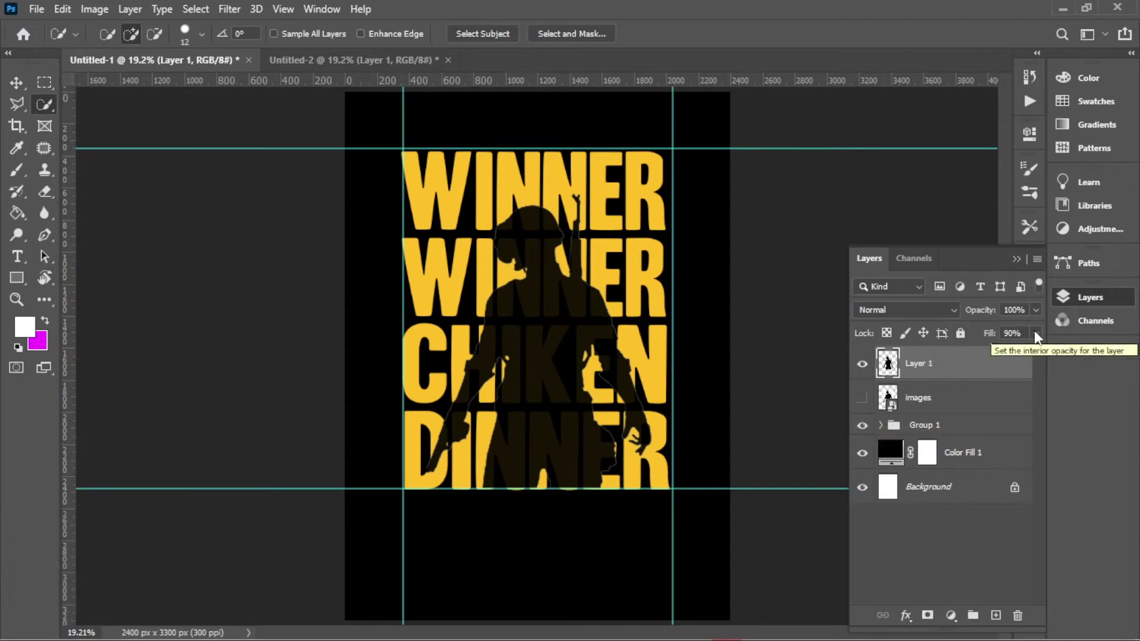
pyautogui.press('shift+9')
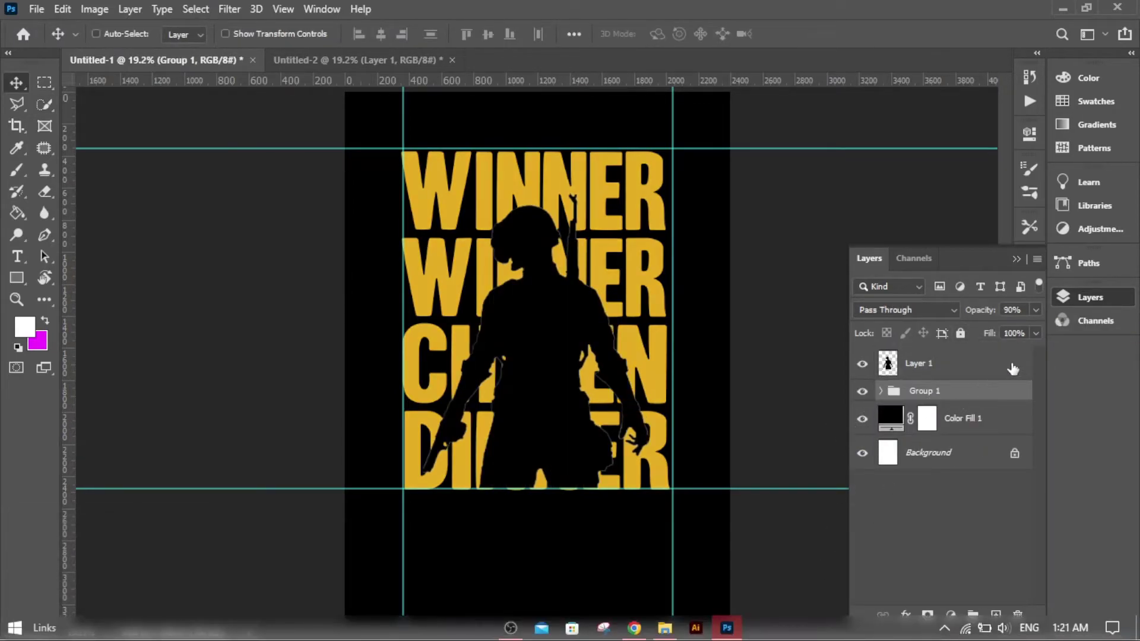
pyautogui.click(1043, 314)
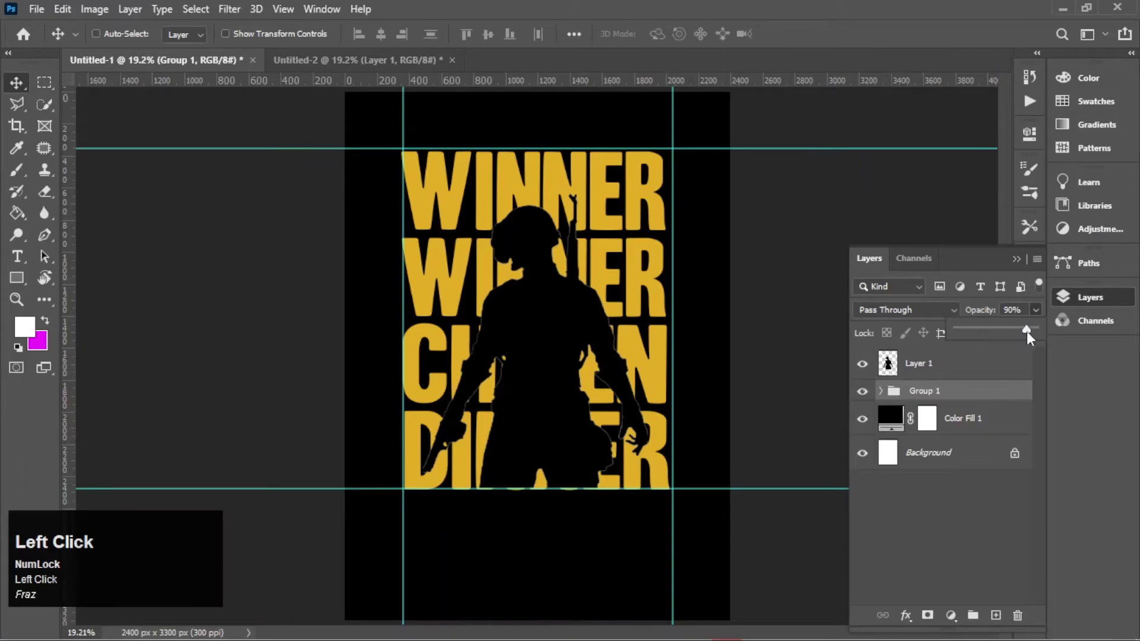
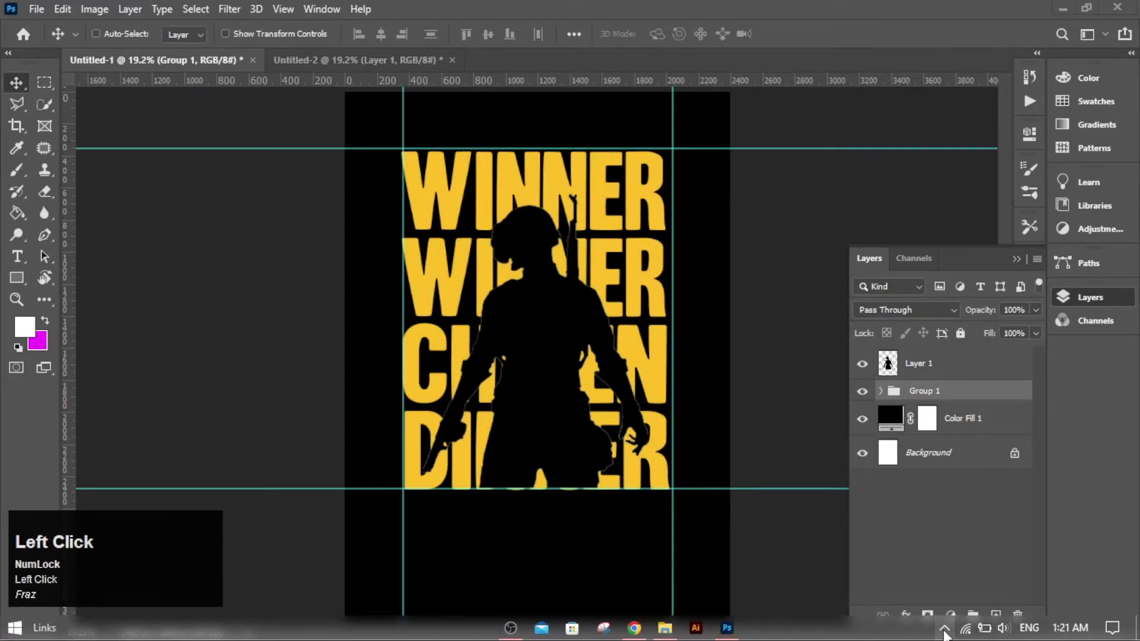
# - Convert Group 1 to a Smart Object, then select the silhouette Layer 1
pyautogui.rightClick(972, 399)
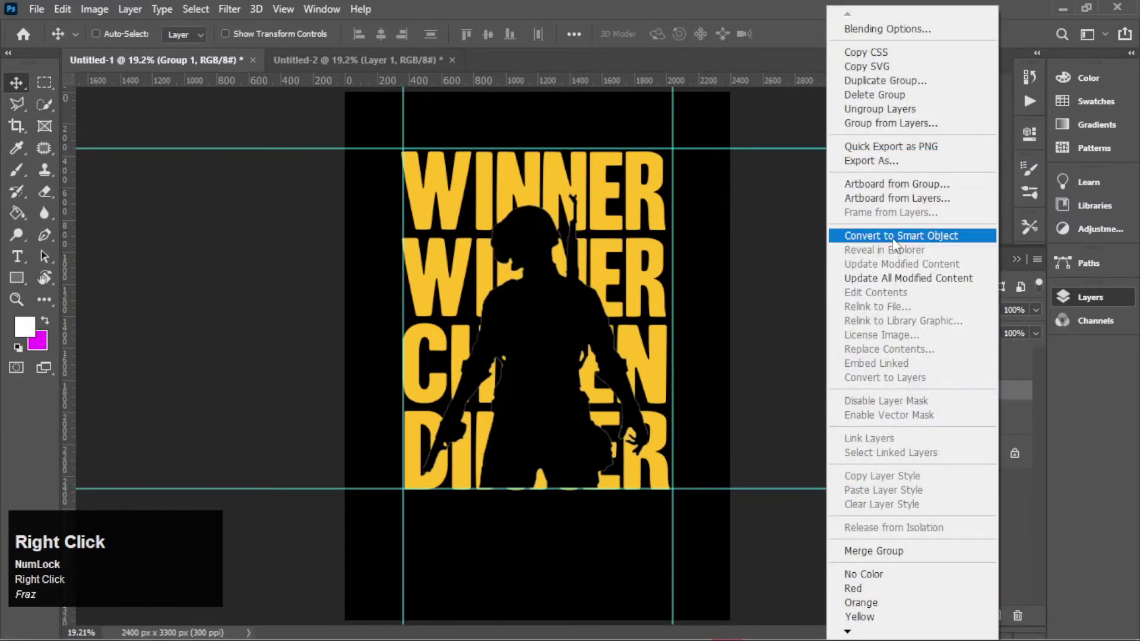
pyautogui.click(1085, 428)
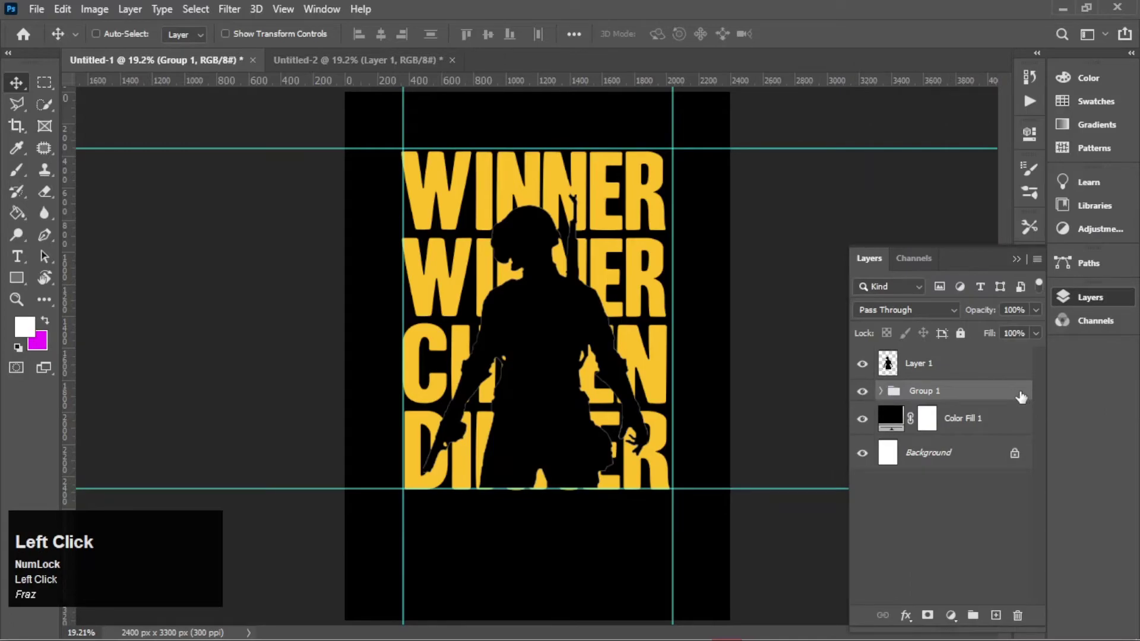
pyautogui.press('ctrl+e')
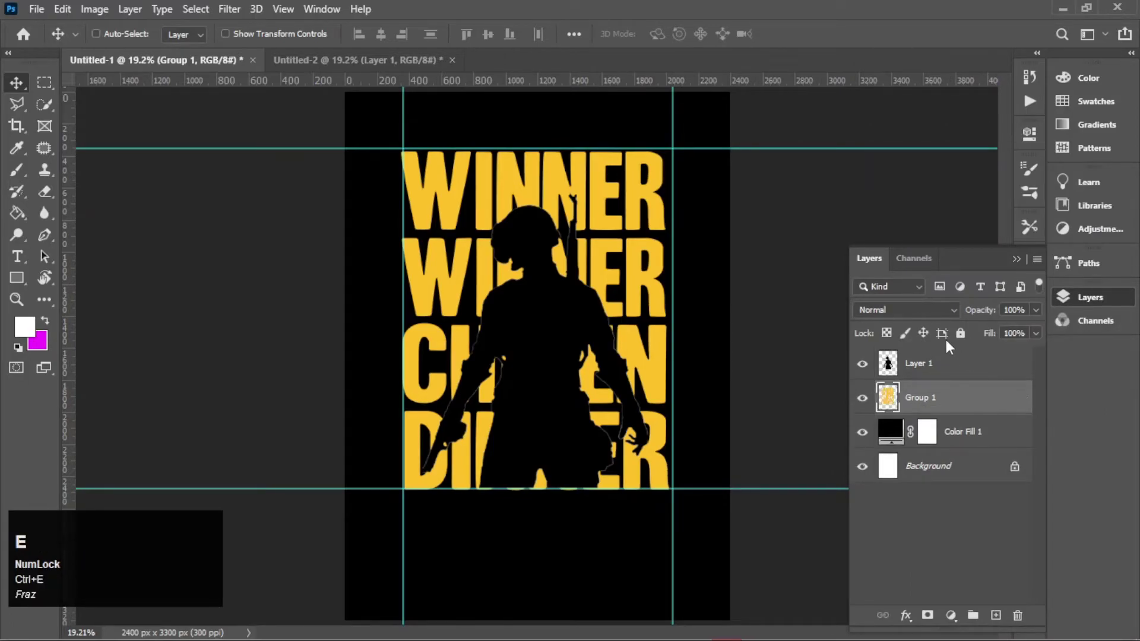
pyautogui.click(871, 403)
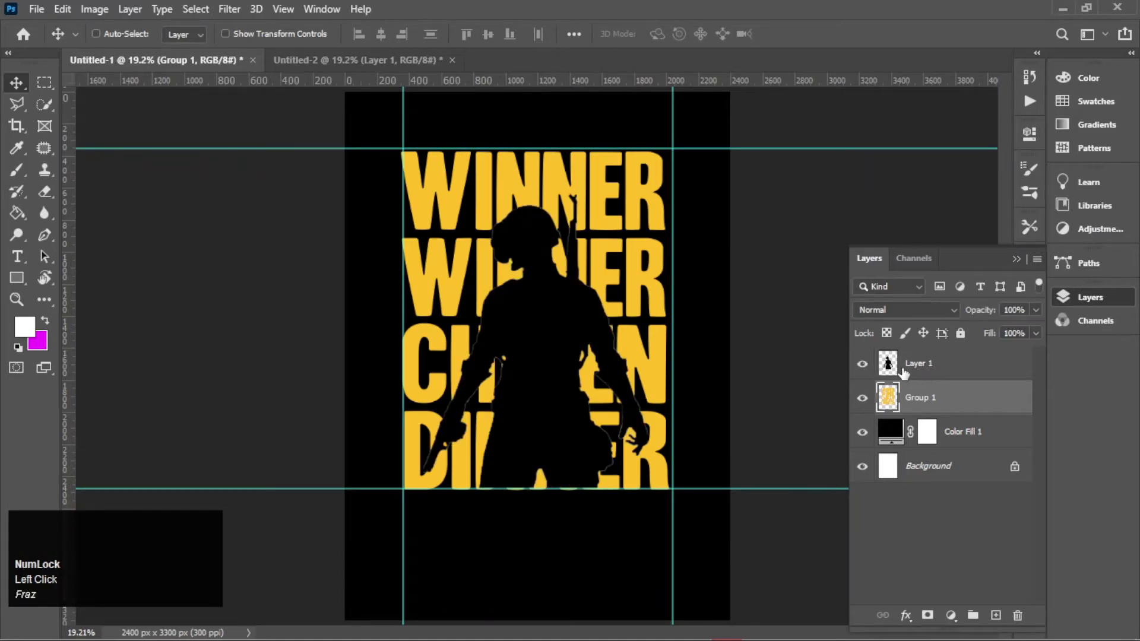
pyautogui.click(961, 373)
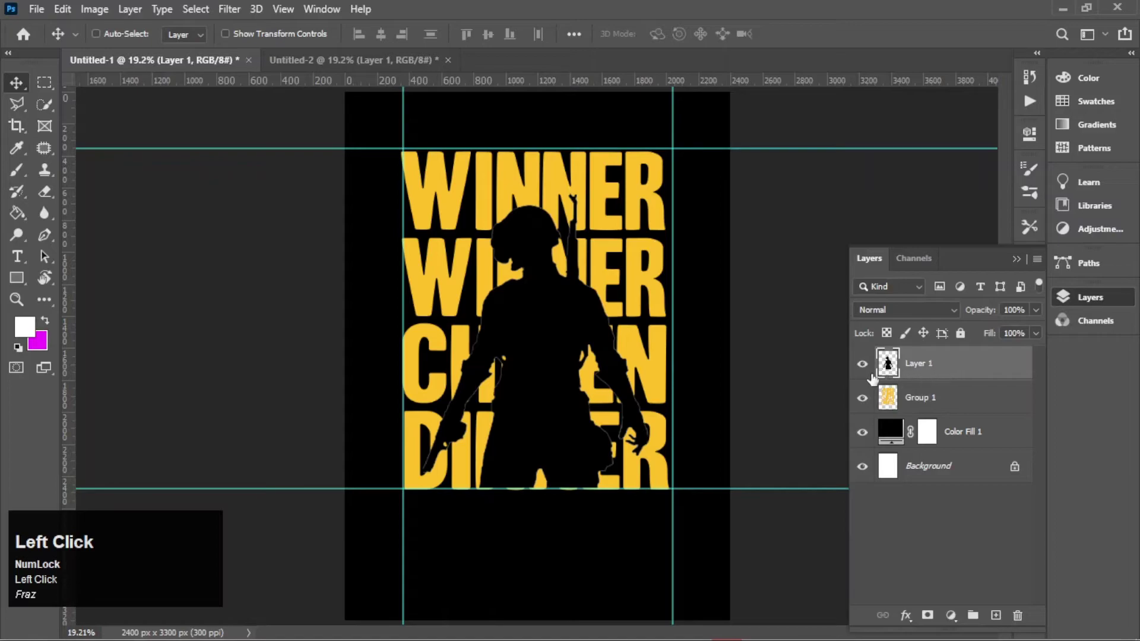
# - Hide the guides and fit the poster back on screen
pyautogui.moveTo(568, 365); pyautogui.dragTo(723, 375)
pyautogui.press('ctrl+h')
pyautogui.scroll(3)
pyautogui.moveTo(513, 380); pyautogui.dragTo(715, 360)
pyautogui.press('ctrl+0')
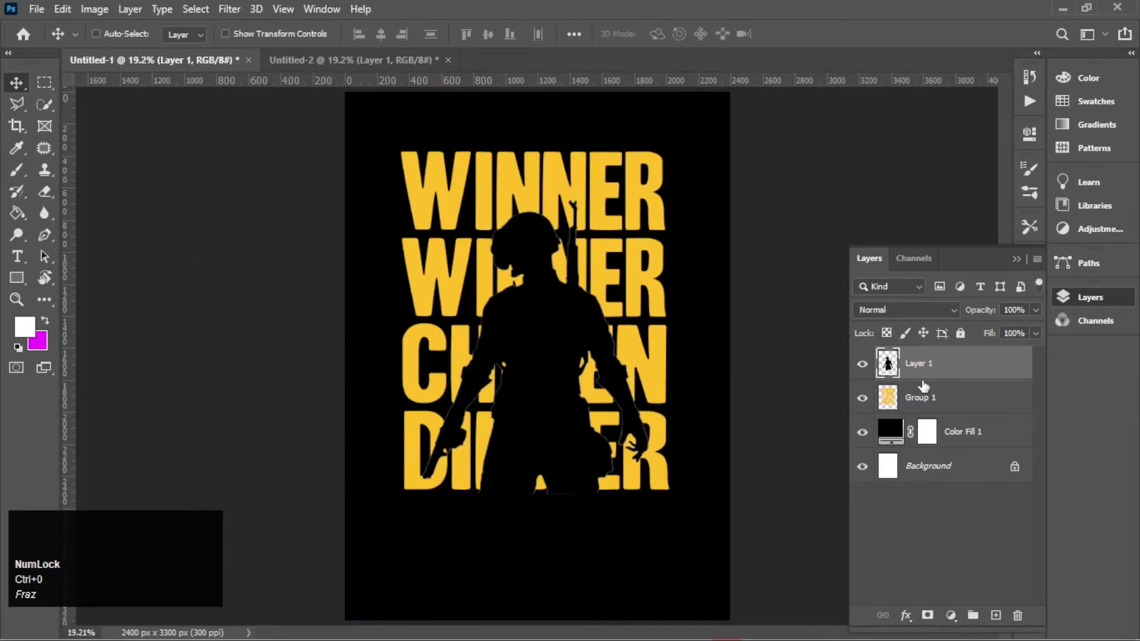
# - Load Layer 1's soldier shape as a selection, then hide and delete the silhouette layer
pyautogui.click(891, 370)
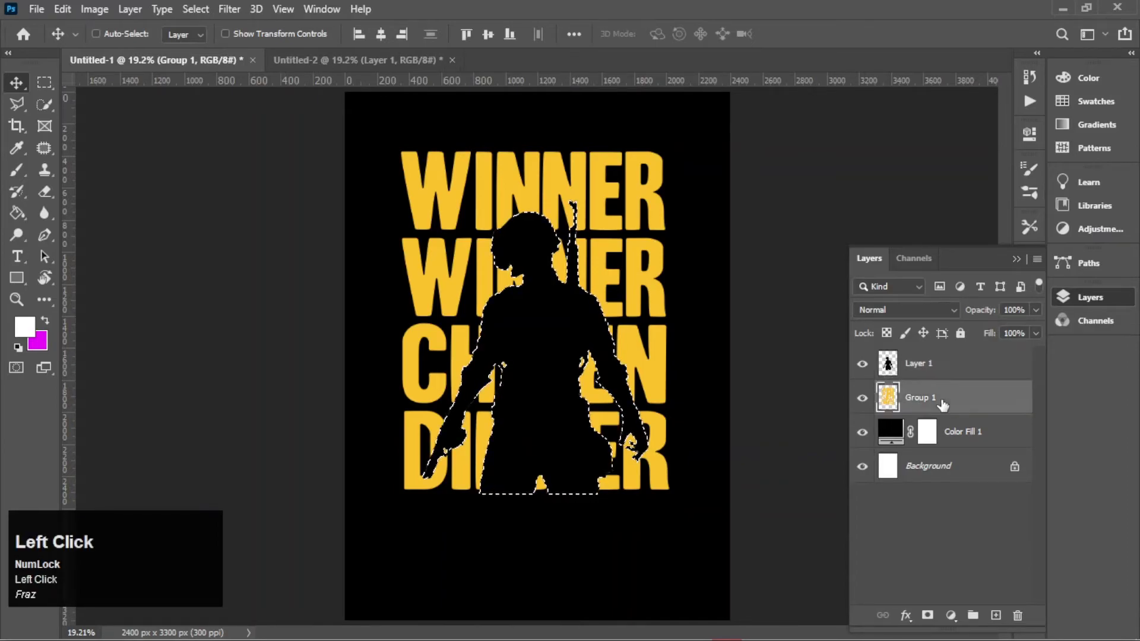
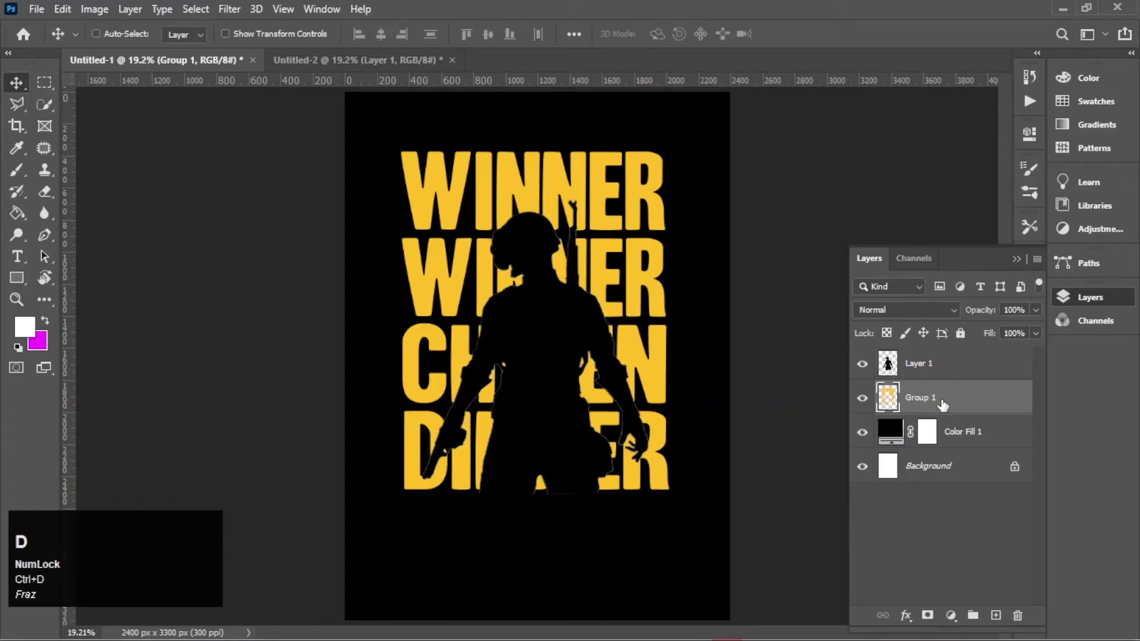
pyautogui.click(965, 371)
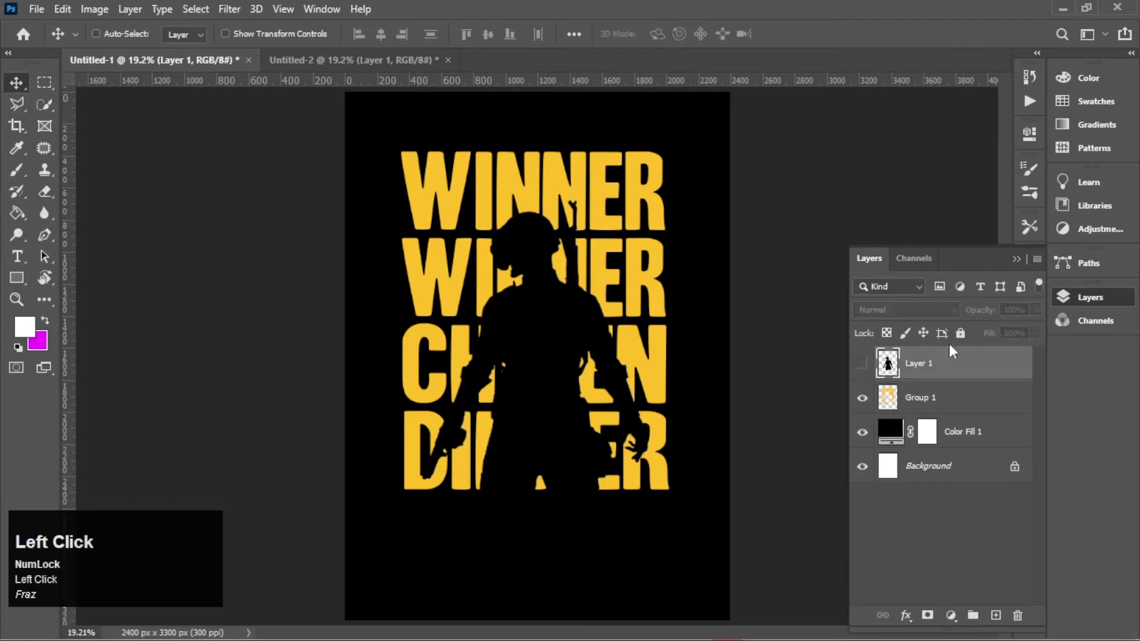
pyautogui.moveTo(966, 365); pyautogui.dragTo(891, 400)
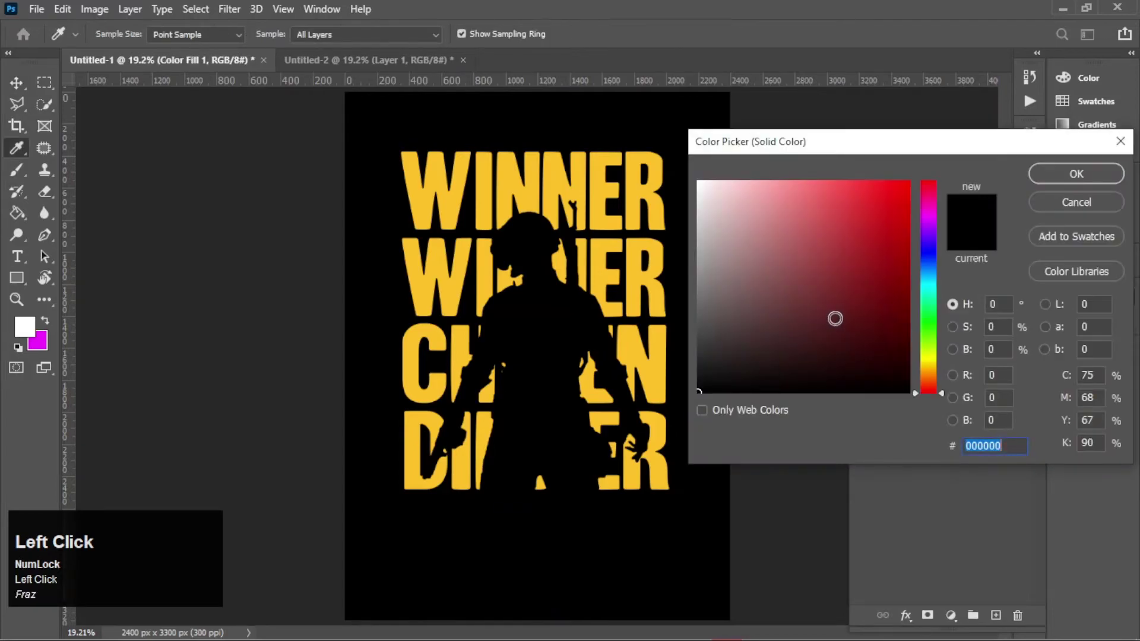
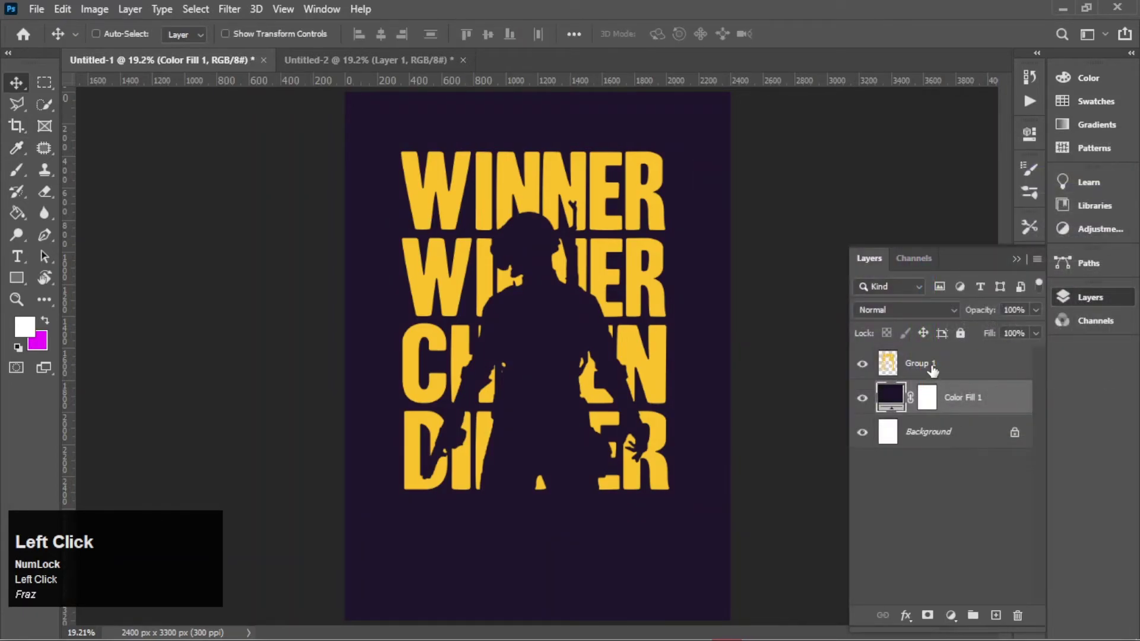
# - Select Group 1 and start a free transform to enlarge the headline
pyautogui.doubleClick(982, 361)
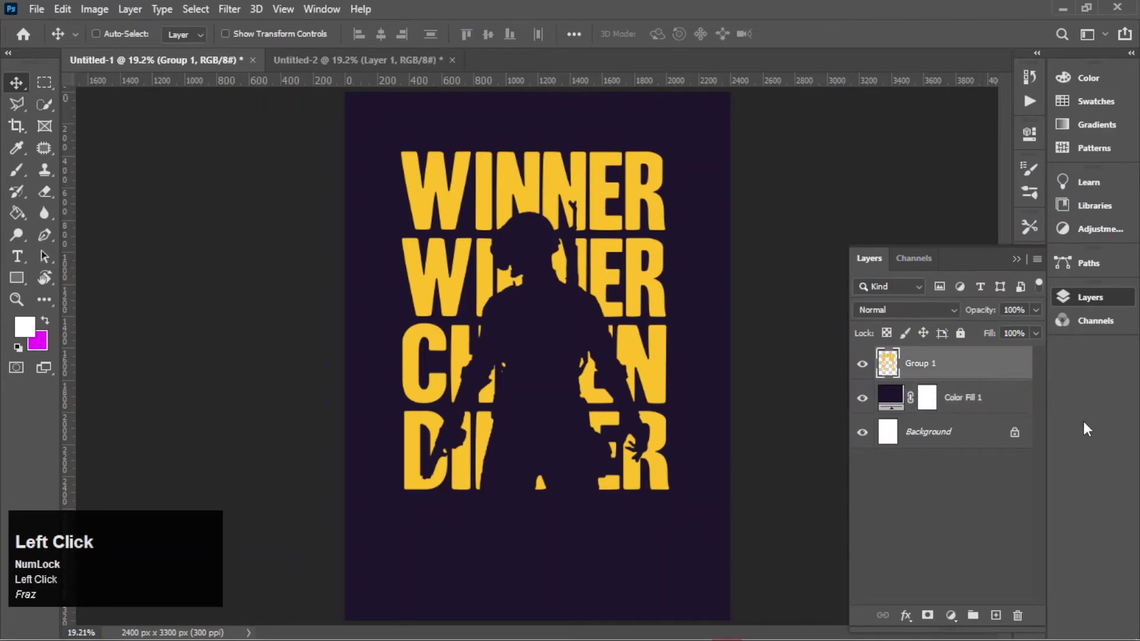
pyautogui.press('ctrl+t')
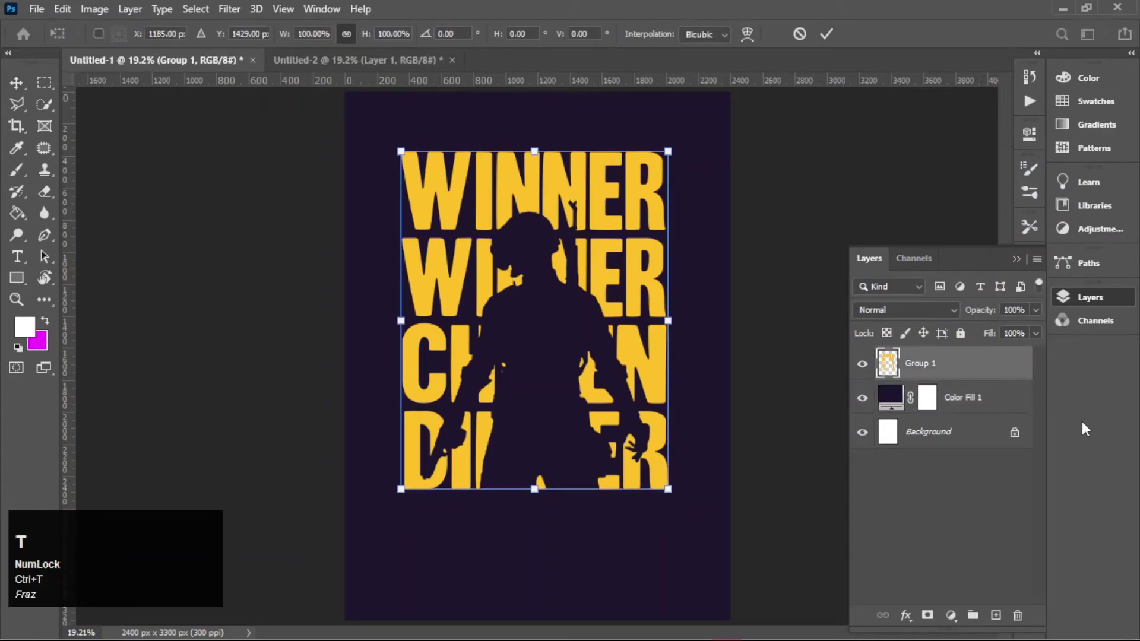
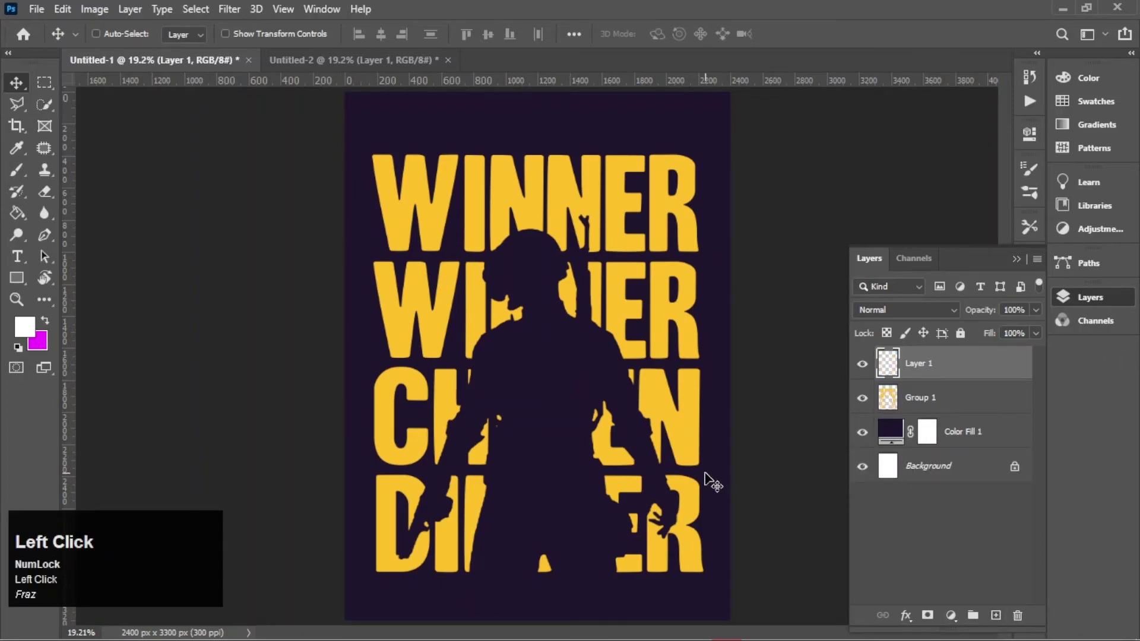
# - Add a small text layer reading '#1/100' above the headline with the Type tool and commit it
pyautogui.click(15, 259)
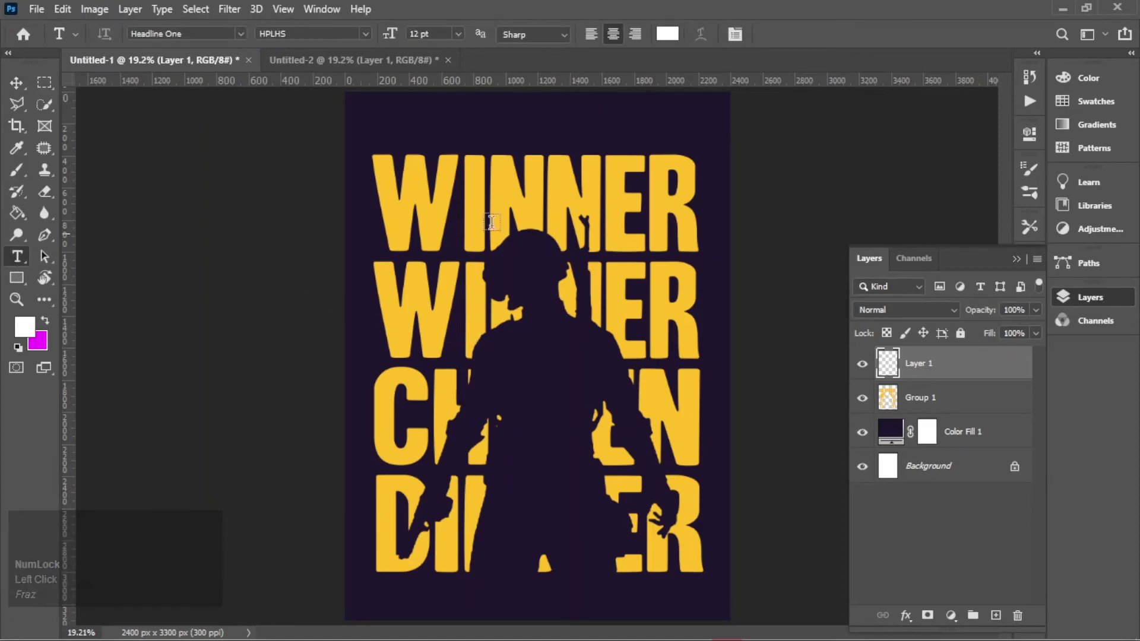
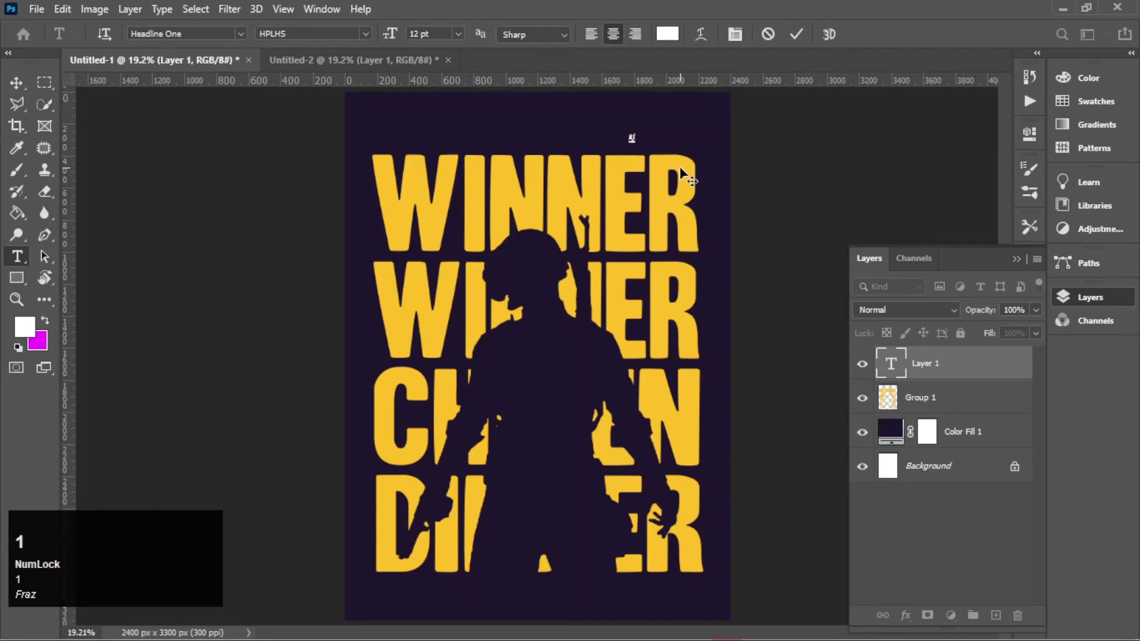
pyautogui.press('/')
pyautogui.press('1')
pyautogui.write('100')
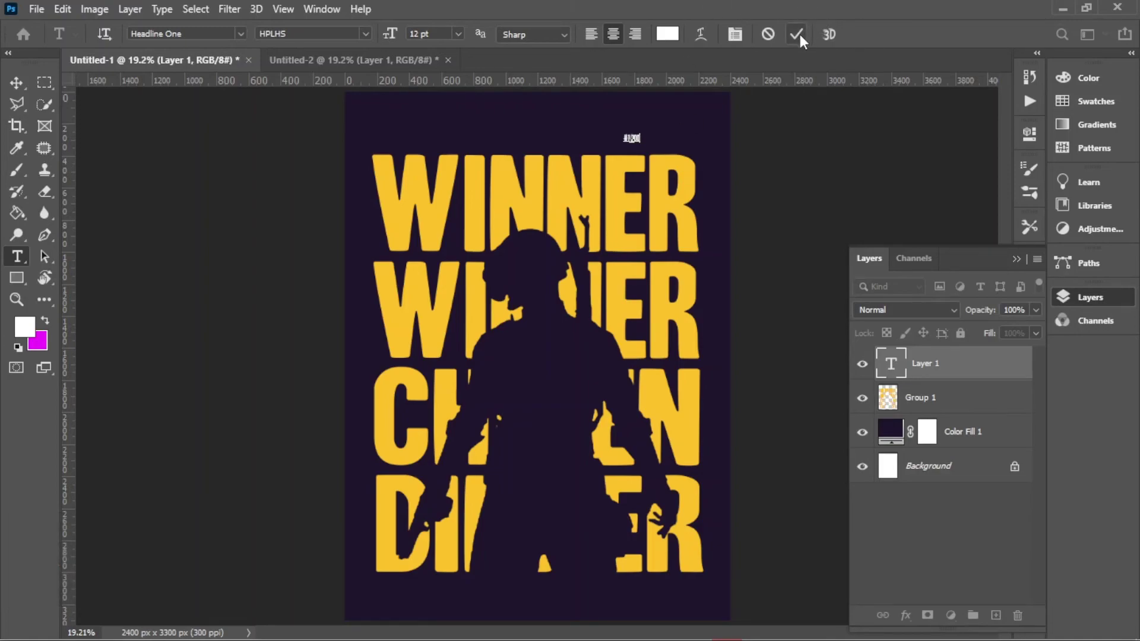
pyautogui.click(804, 39)
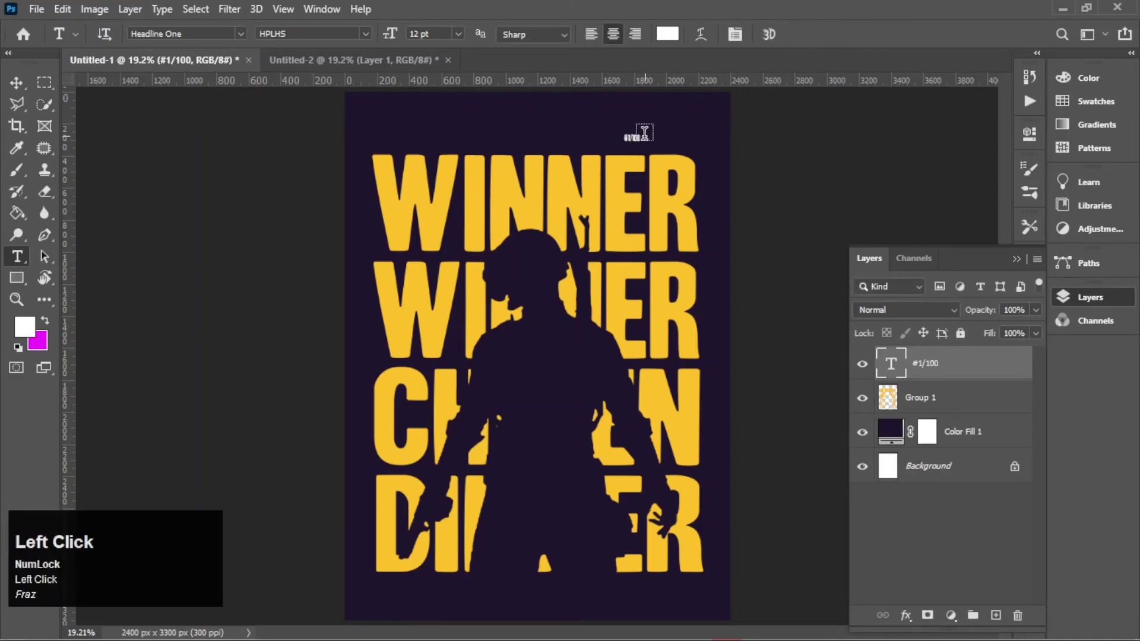
pyautogui.click(13, 91)
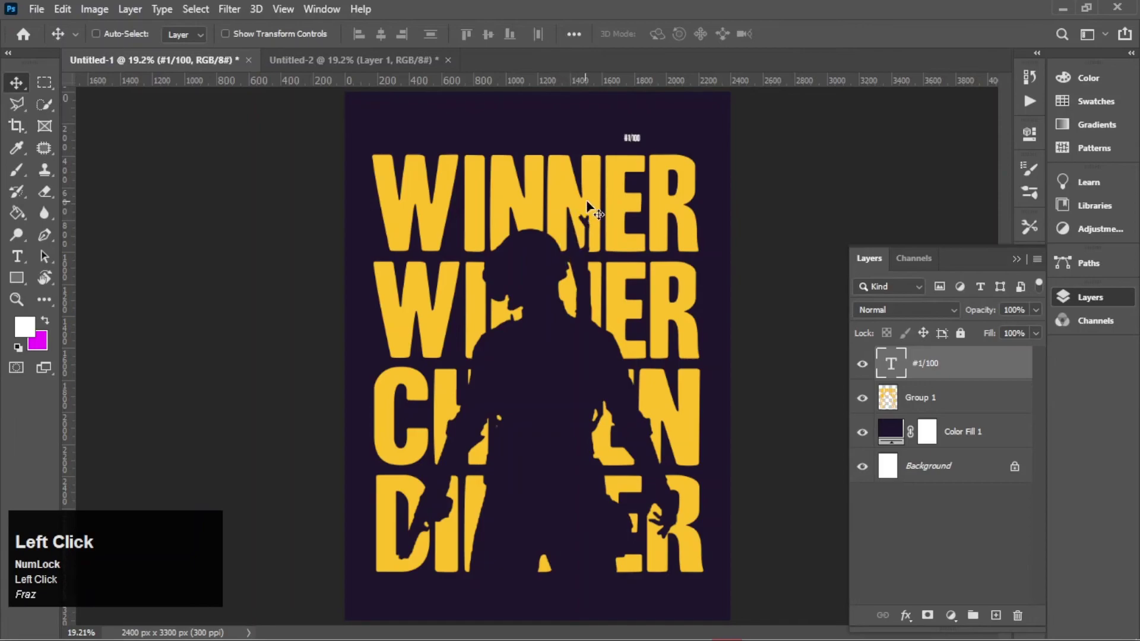
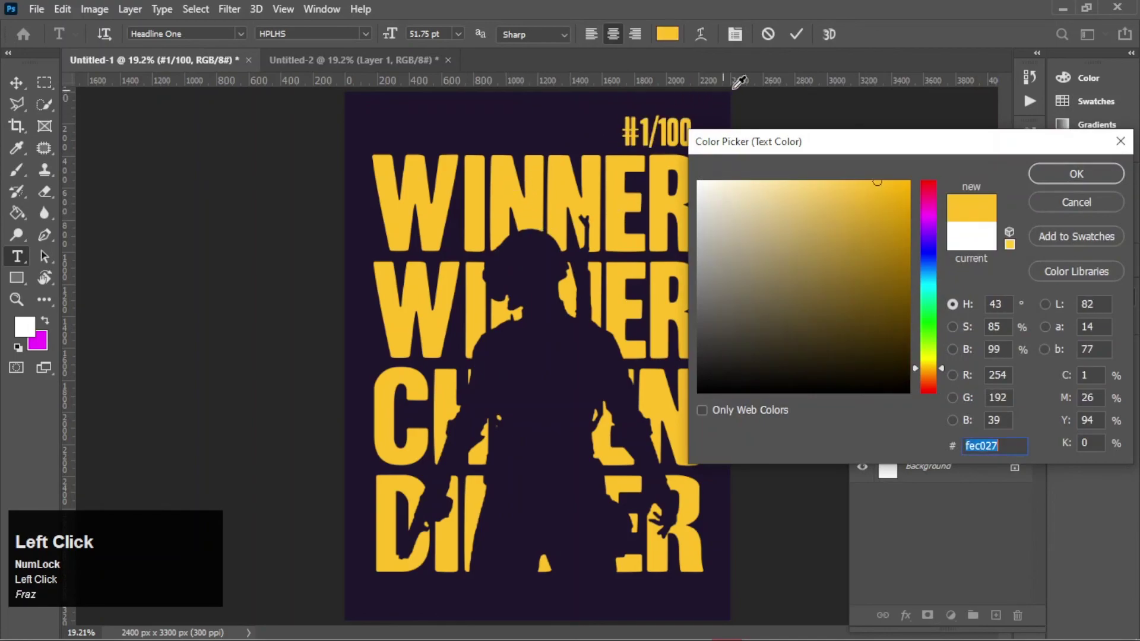
# - Confirm the #fec027 yellow colour for the #1/100 text
pyautogui.click(803, 42)
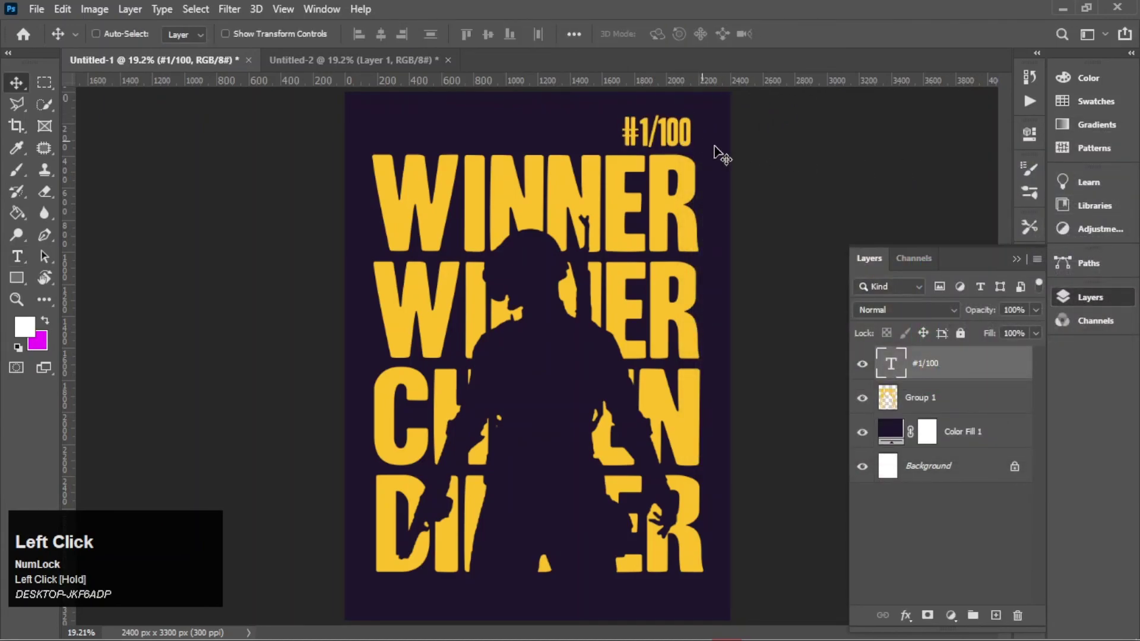
# - Free-transform the #1/100 text into place just above the top WINNER line
pyautogui.press('ctrl+t')
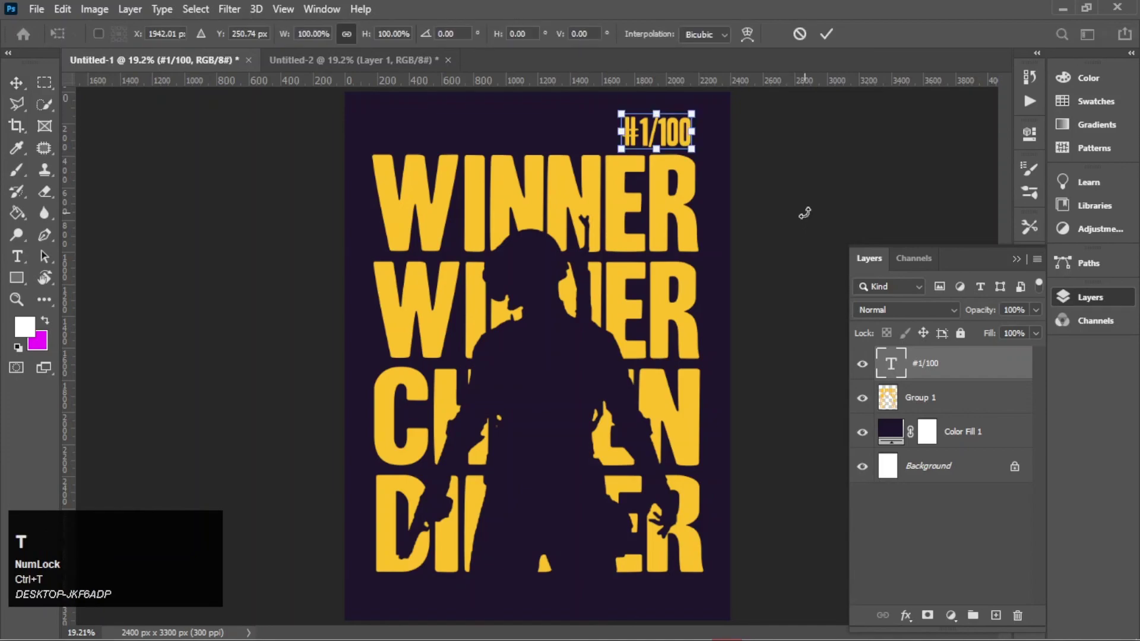
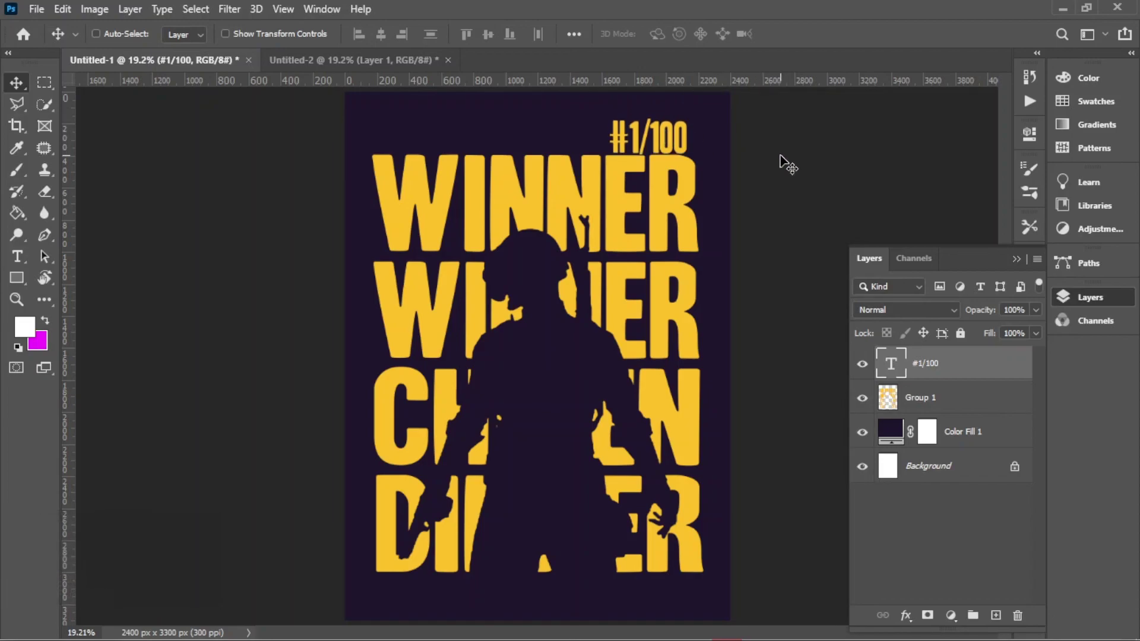
pyautogui.scroll(-3)
pyautogui.scroll(3)
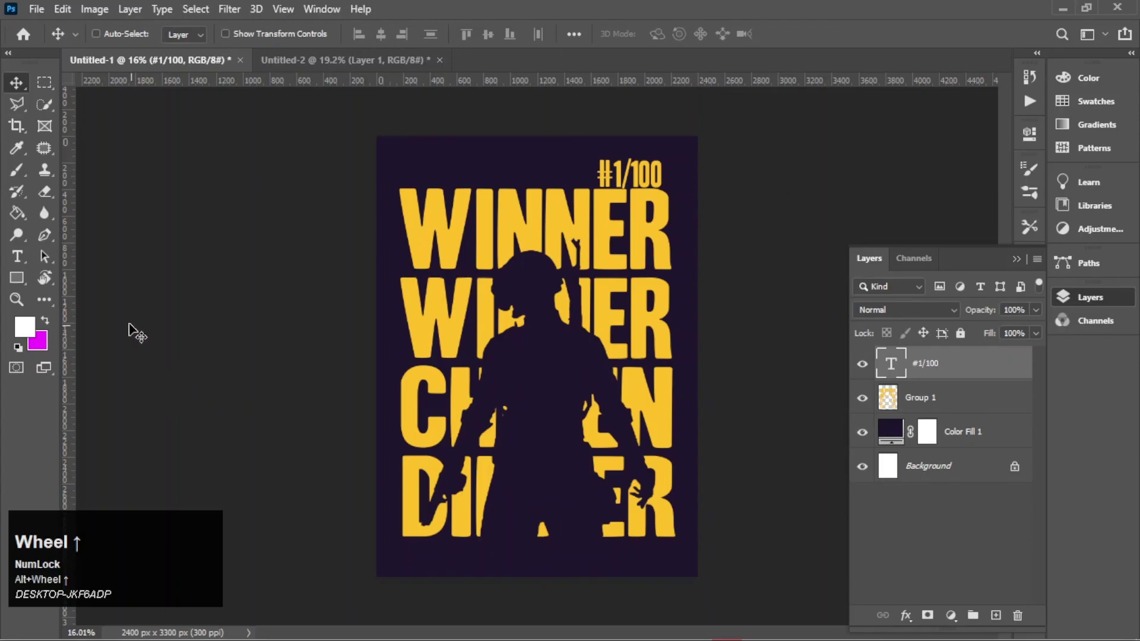